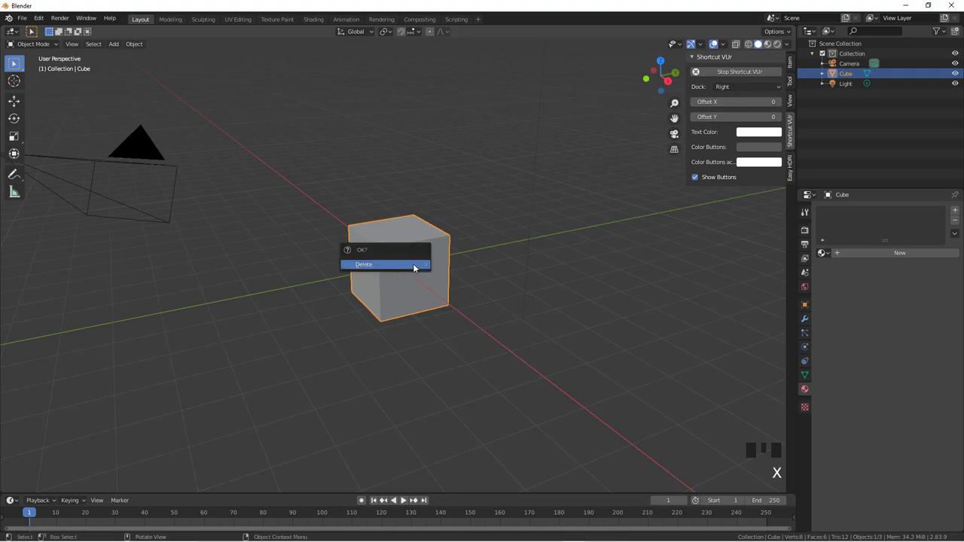
Step: Remove the default cube, leaving only the camera and light in the scene
key("shift+a")
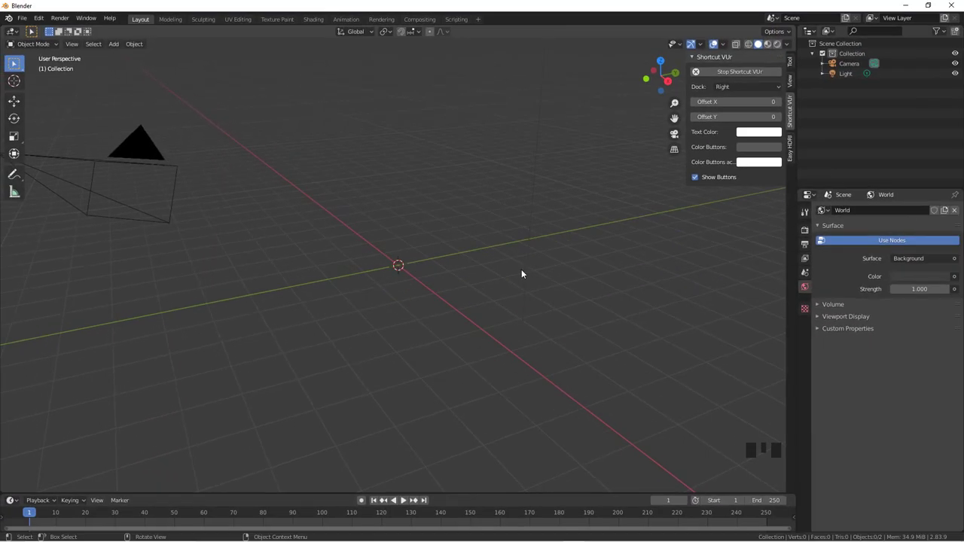
Step: Switch to front orthographic view and show the Metaball add options
key("KP_1")
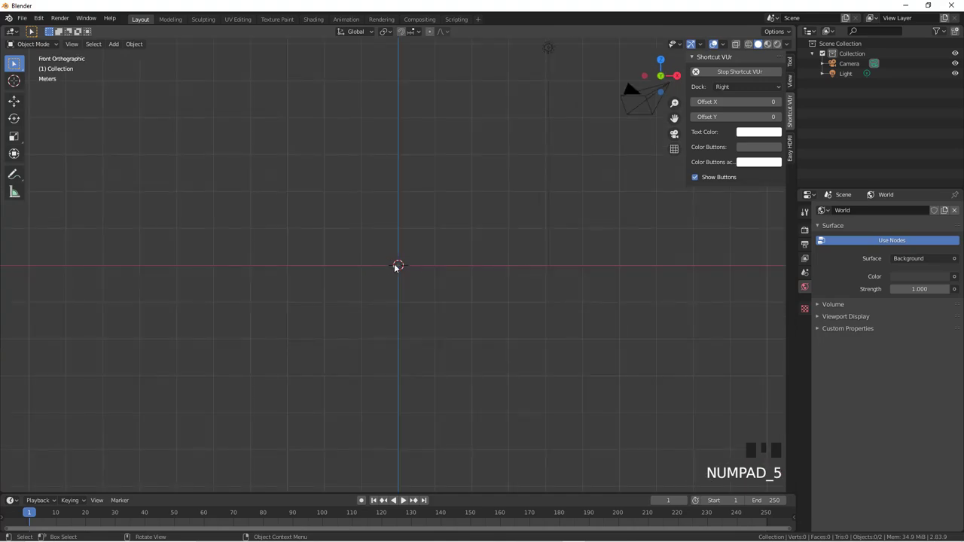
key("shift+a")
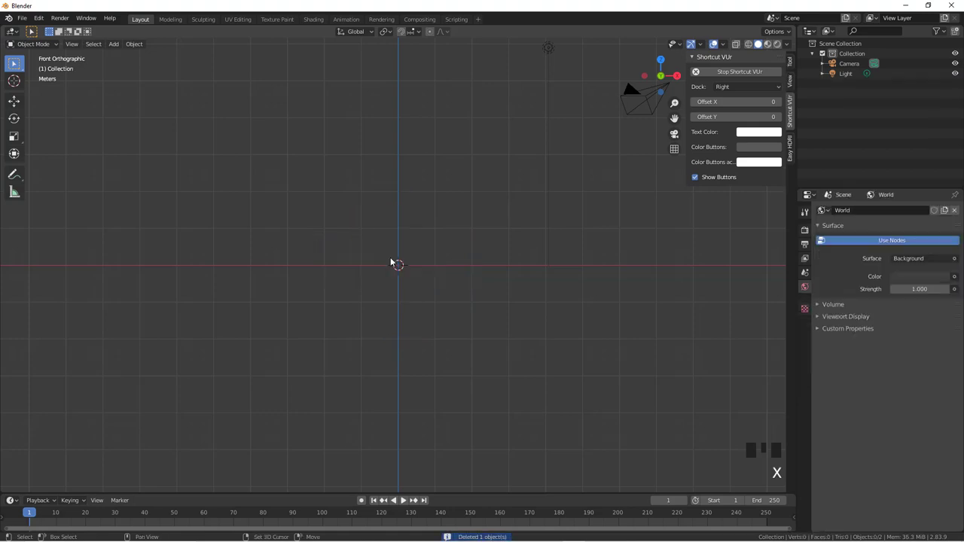
Step: Add an upright capsule metaball and duplicate it upward into stacked body segments
key("shift+a")
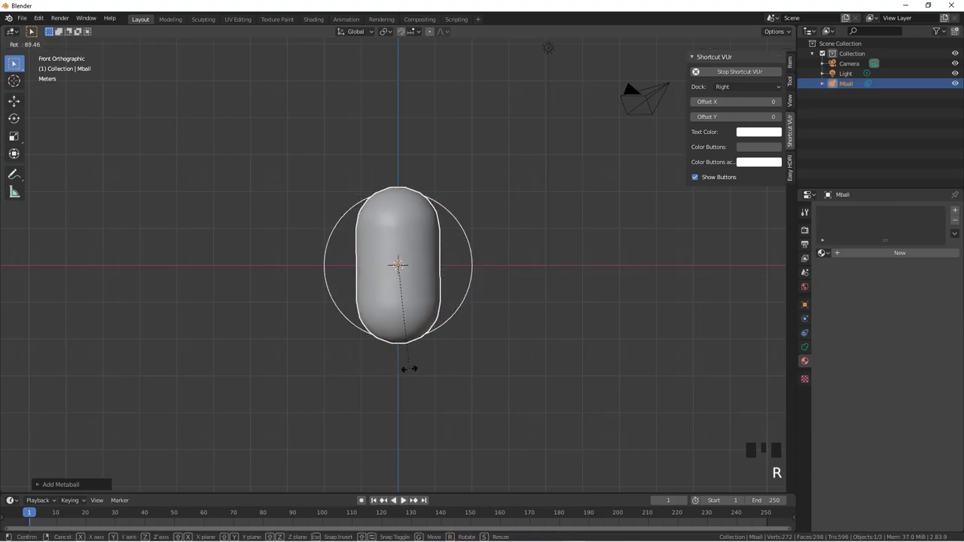
left_click_drag(507, 279, 474, 403)
key("shift+d")
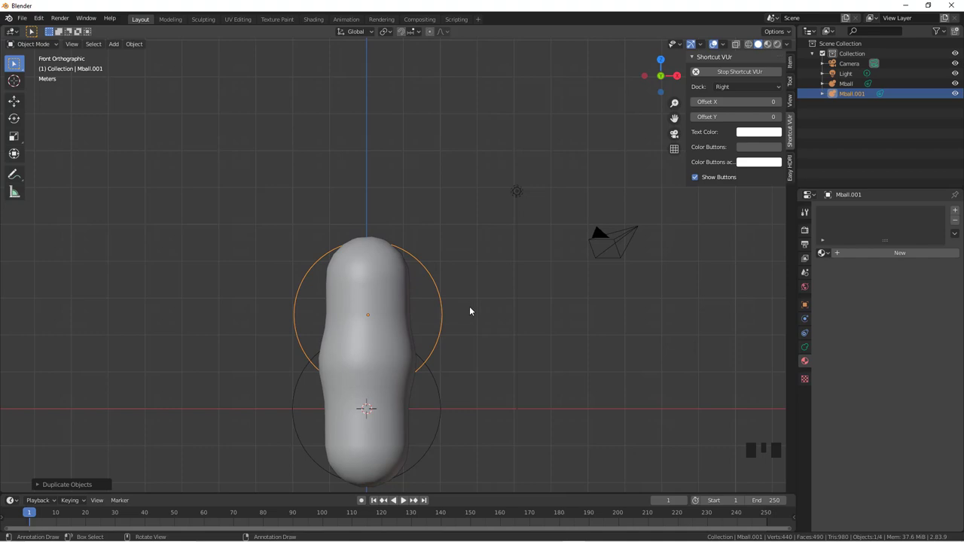
key("shift+d")
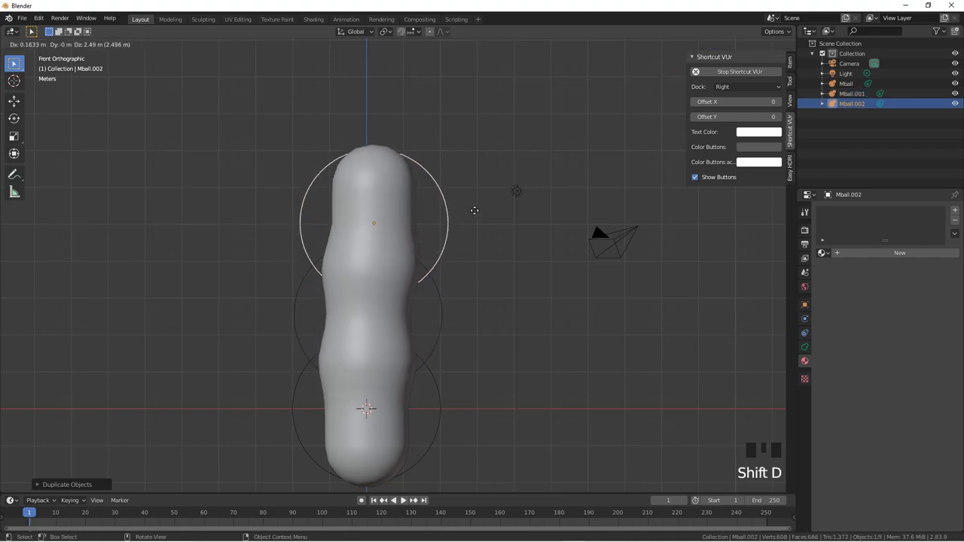
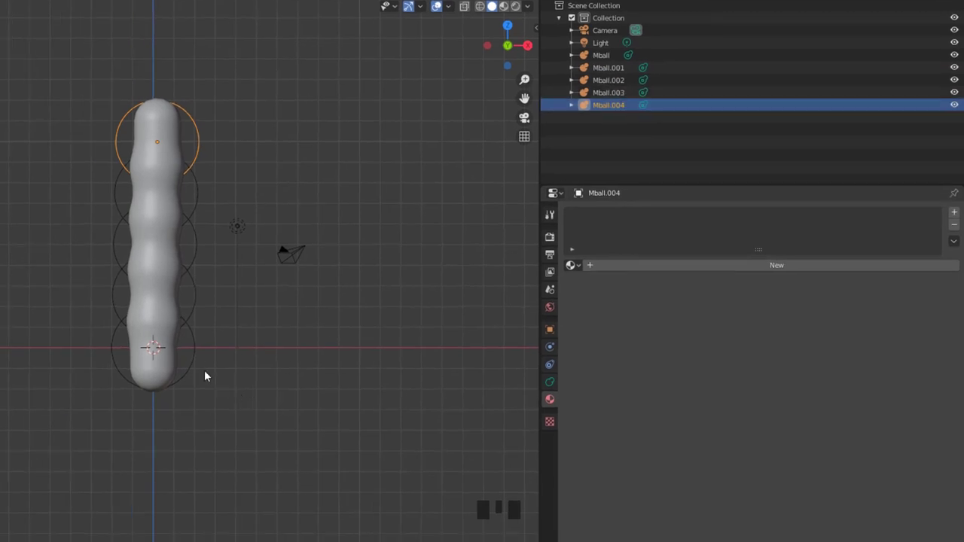
Step: Select Mball and show its object settings with the bounding box displayed
left_click(195, 368)
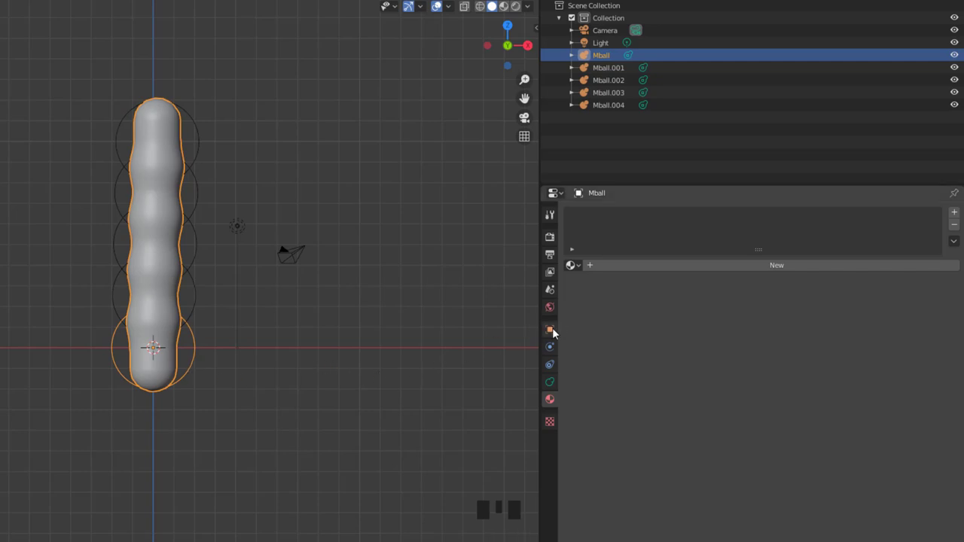
left_click(555, 334)
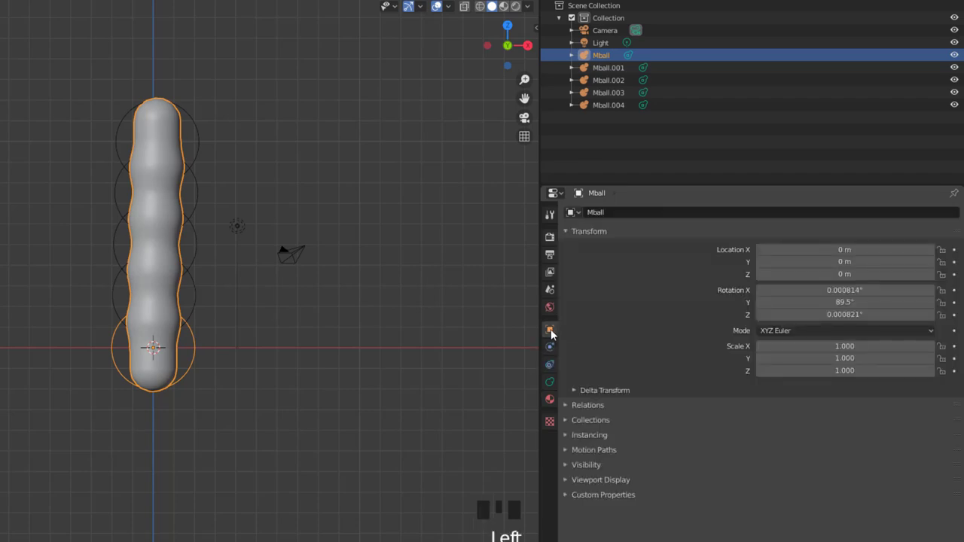
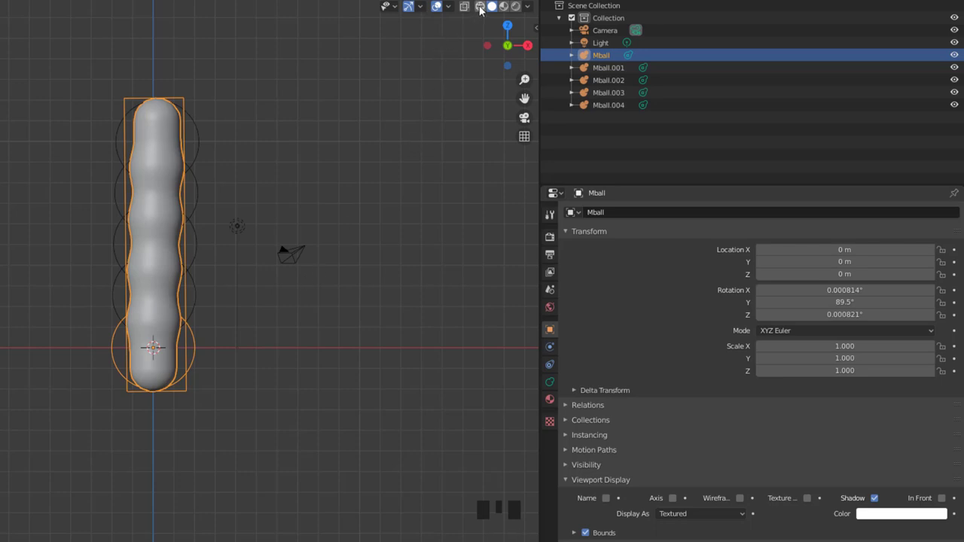
Step: Show the worm in wireframe and inspect each body segment Mball to Mball.003 in turn
left_click(484, 10)
left_click_drag(376, 168, 347, 191)
key("a")
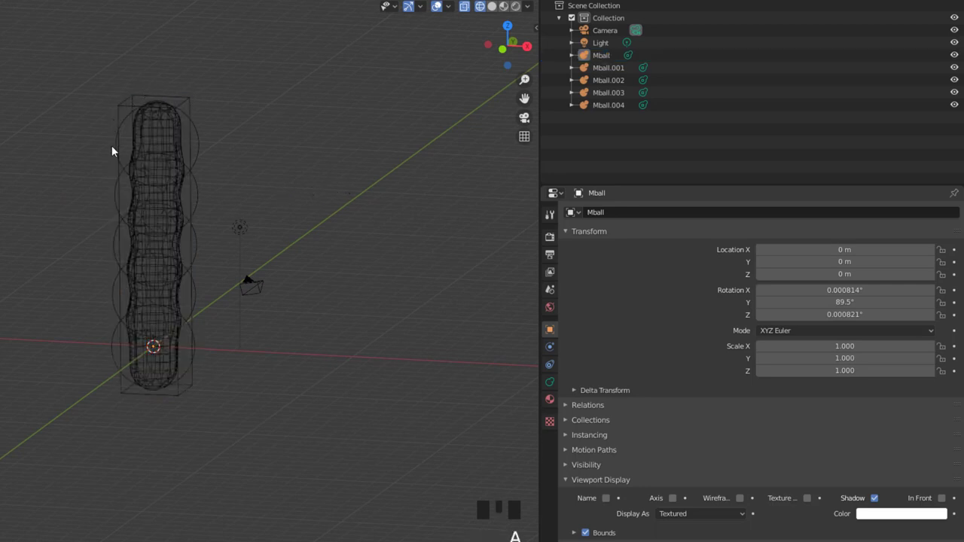
left_click(199, 292)
left_click(198, 250)
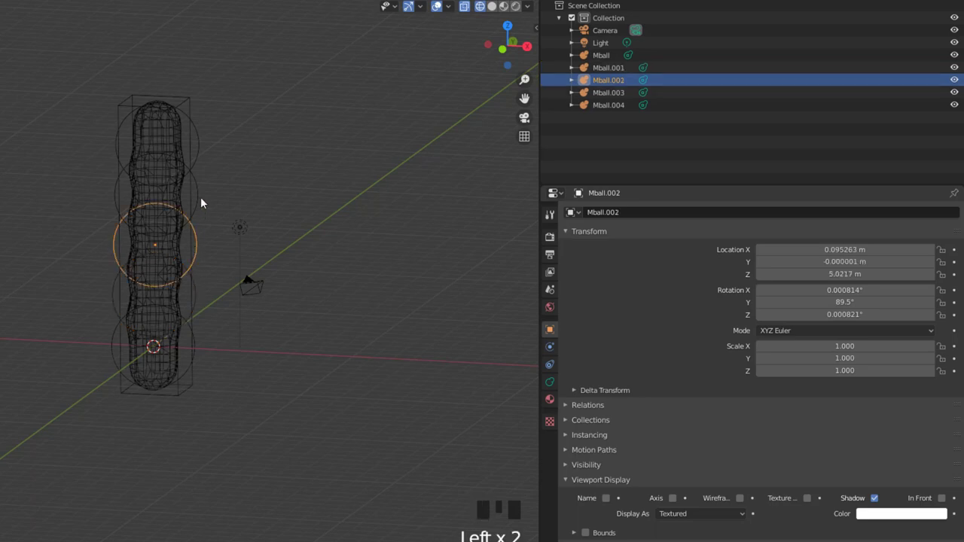
left_click(200, 195)
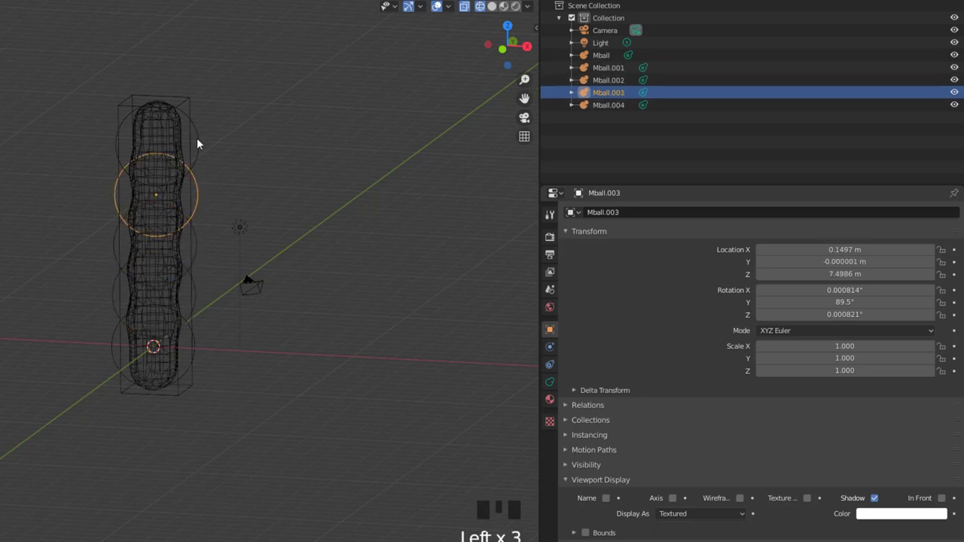
left_click(200, 346)
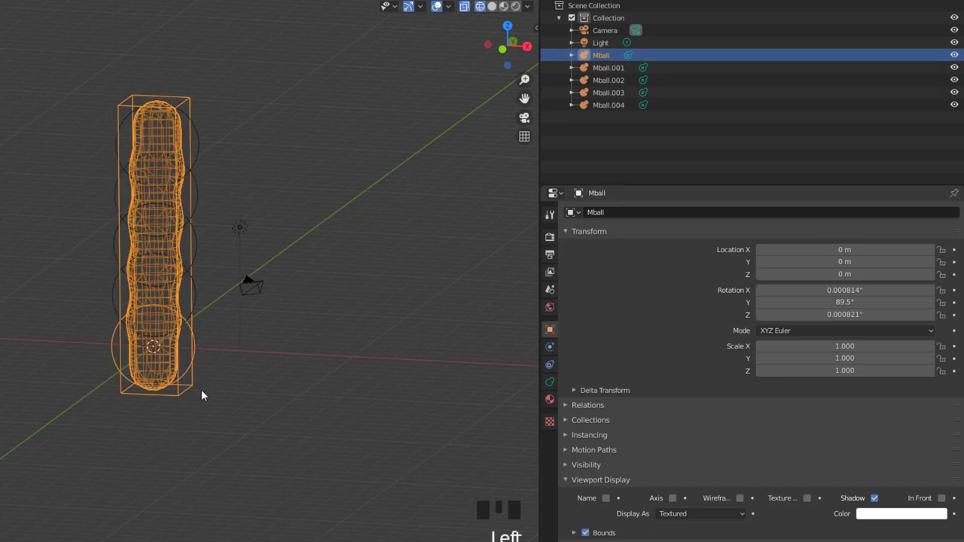
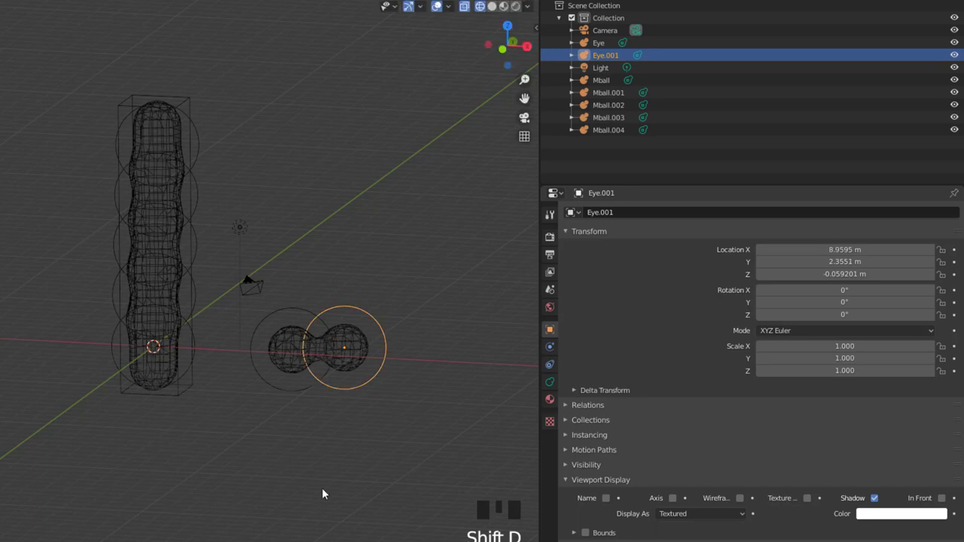
Step: Select the Eye ball, then return selection to the worm body Mball
left_click(291, 395)
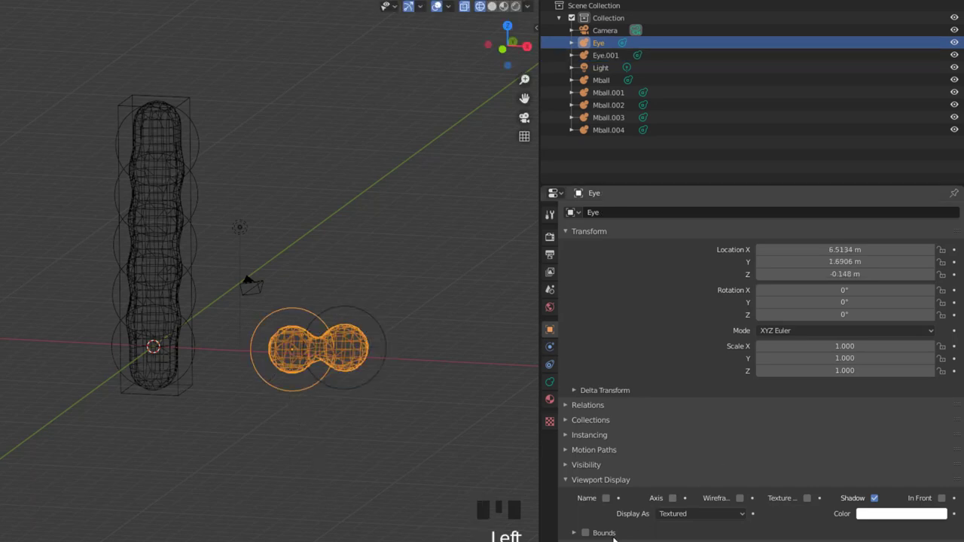
left_click(589, 535)
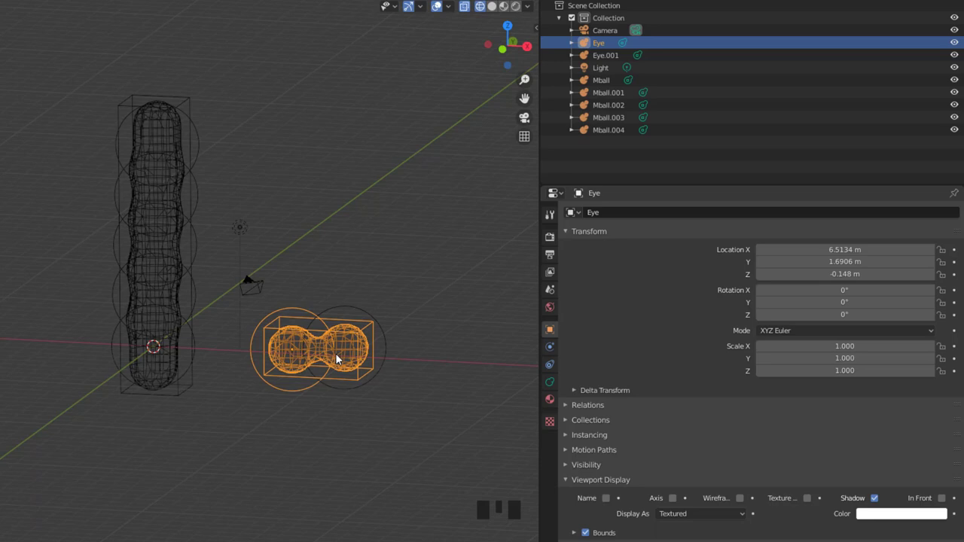
left_click(189, 378)
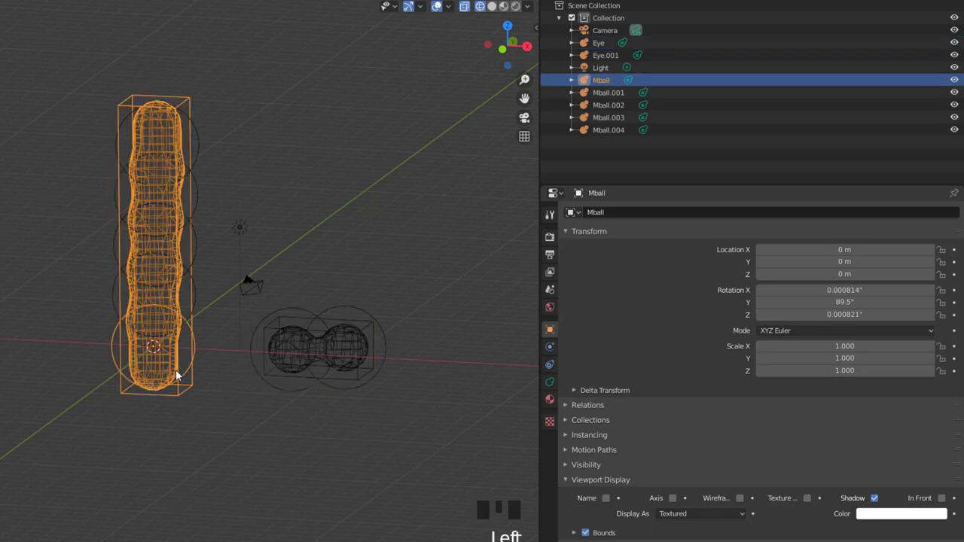
Step: Show the worm solid again and move the base Mball capsule away from the body
left_click(495, 10)
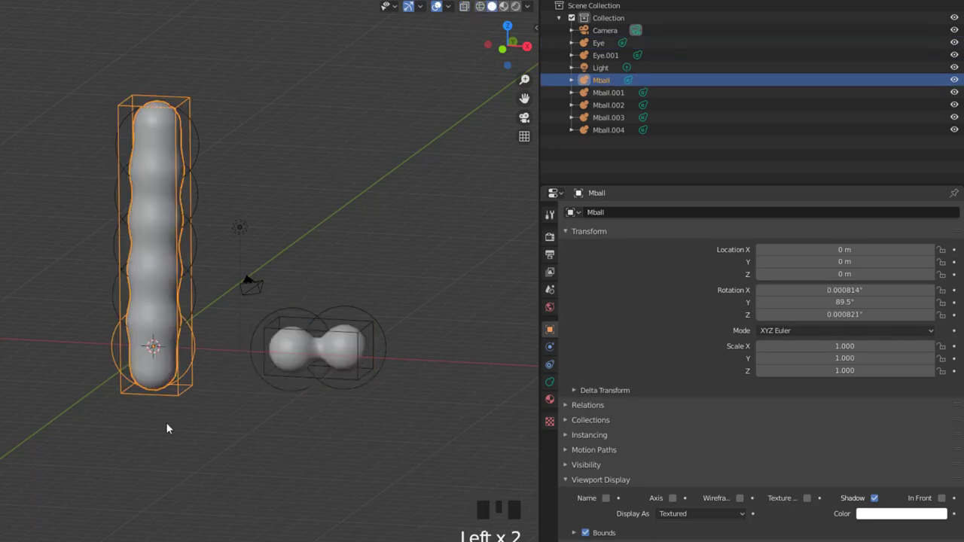
scroll("up", 3)
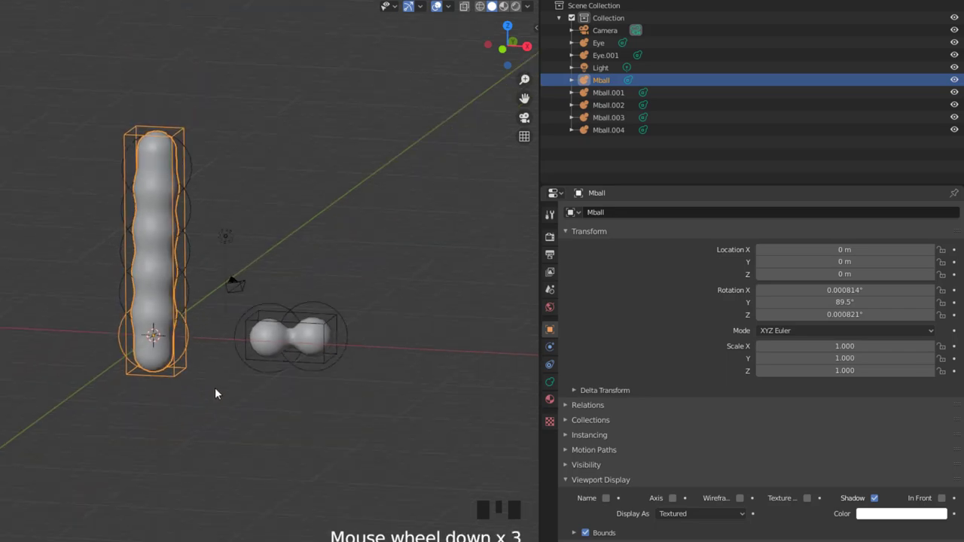
scroll("up", 3)
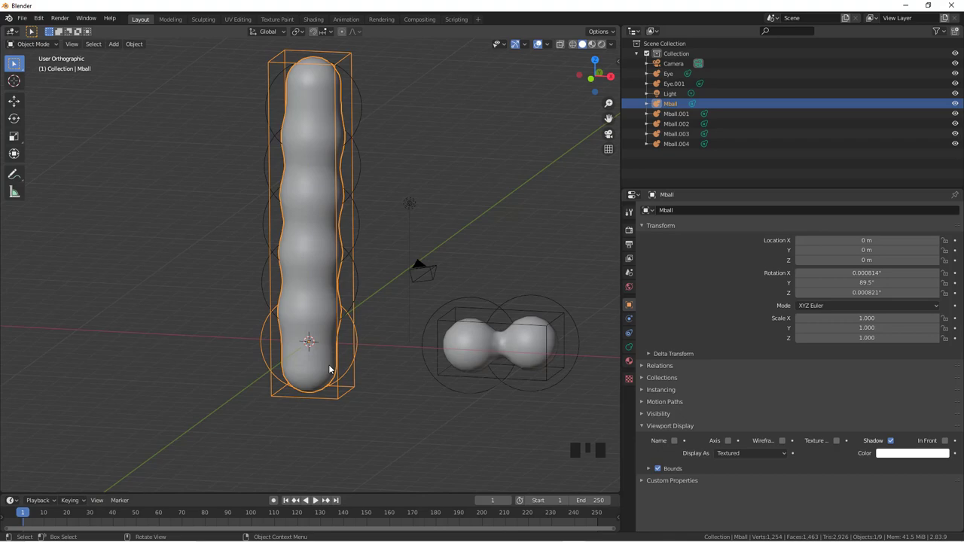
key("g")
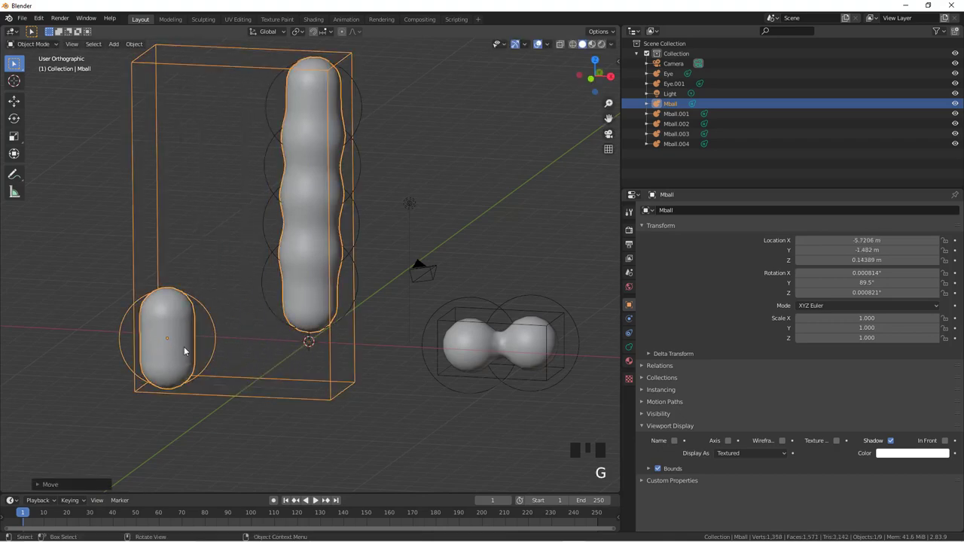
left_click_drag(235, 345, 332, 328)
scroll("up", 3)
left_click_drag(365, 309, 634, 350)
left_click(634, 350)
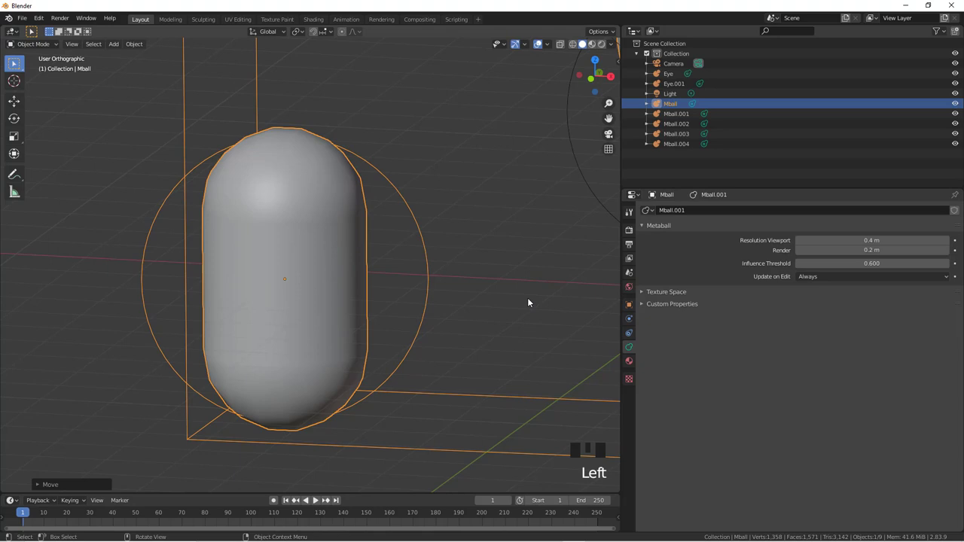
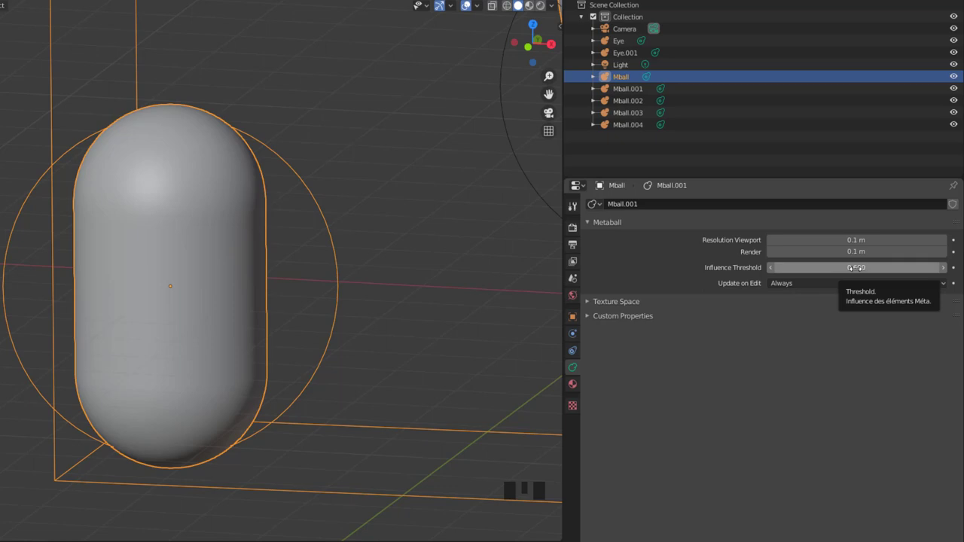
Step: Zoom out and move the capsule Mball back toward the base of the worm body
scroll("down", 3)
key("g")
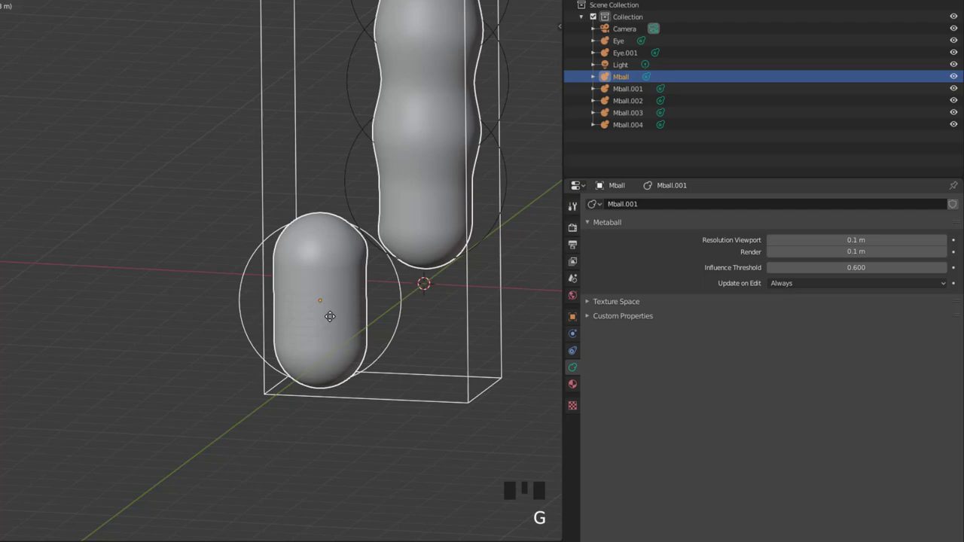
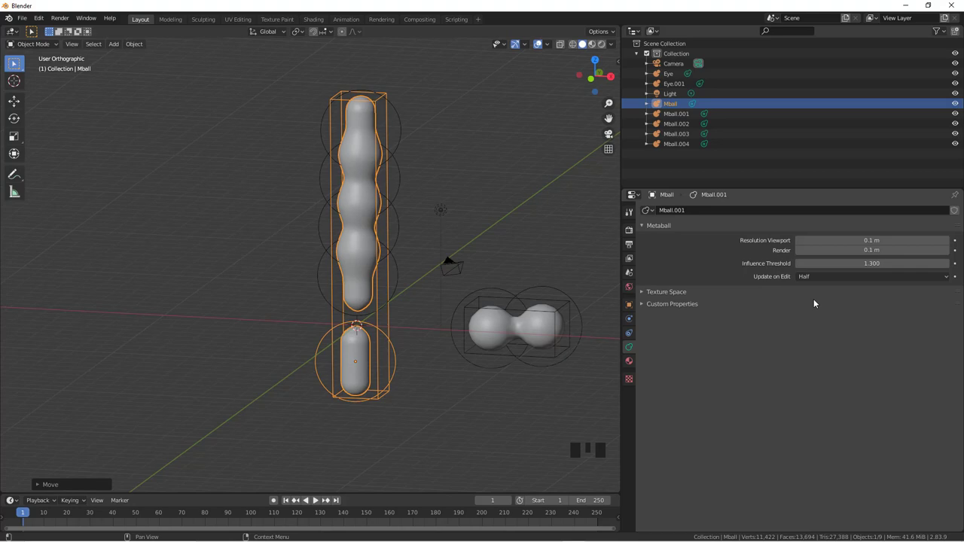
Step: Reselect the capsule metaball and move it to the left of the segment chain
left_click_drag(822, 274, 381, 366)
left_click(410, 347)
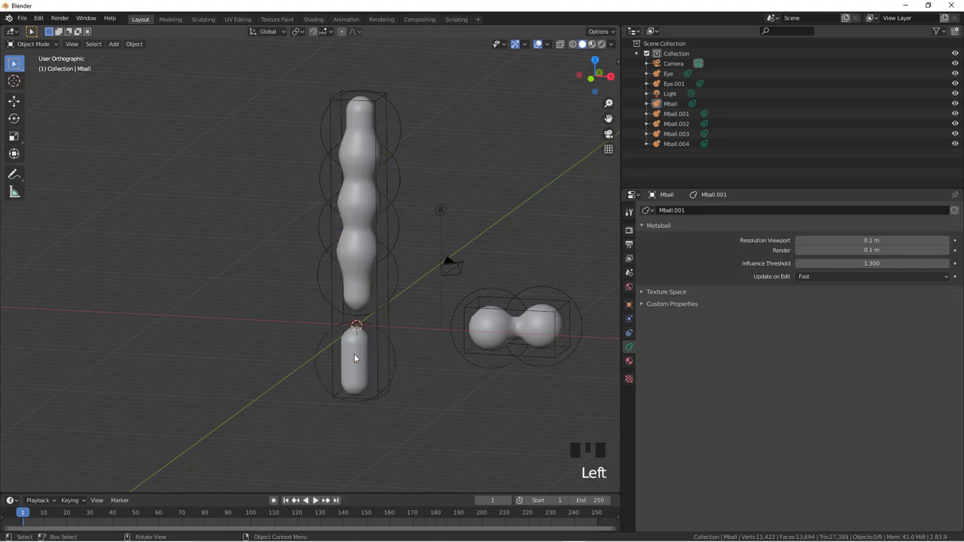
left_click(358, 358)
left_click(387, 336)
left_click(410, 356)
left_click_drag(400, 359, 470, 297)
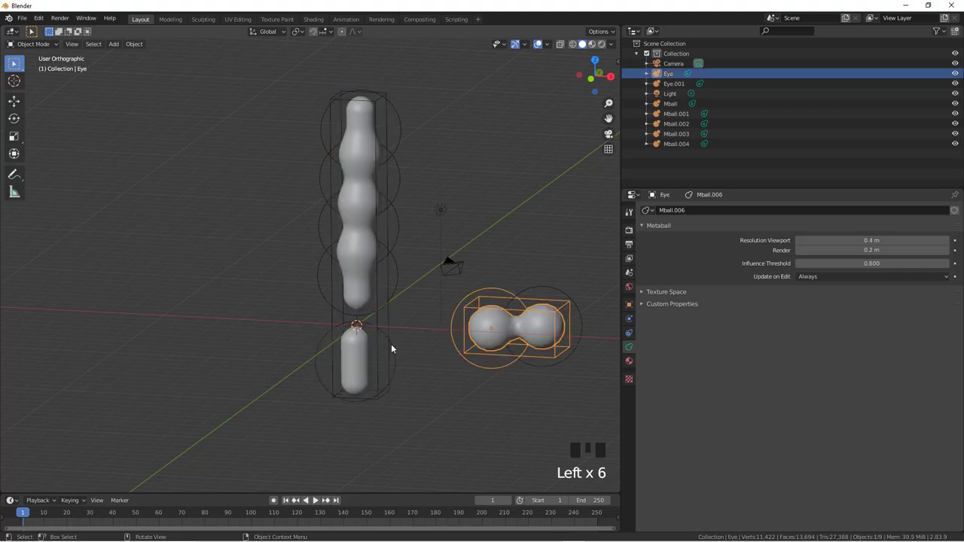
left_click(395, 347)
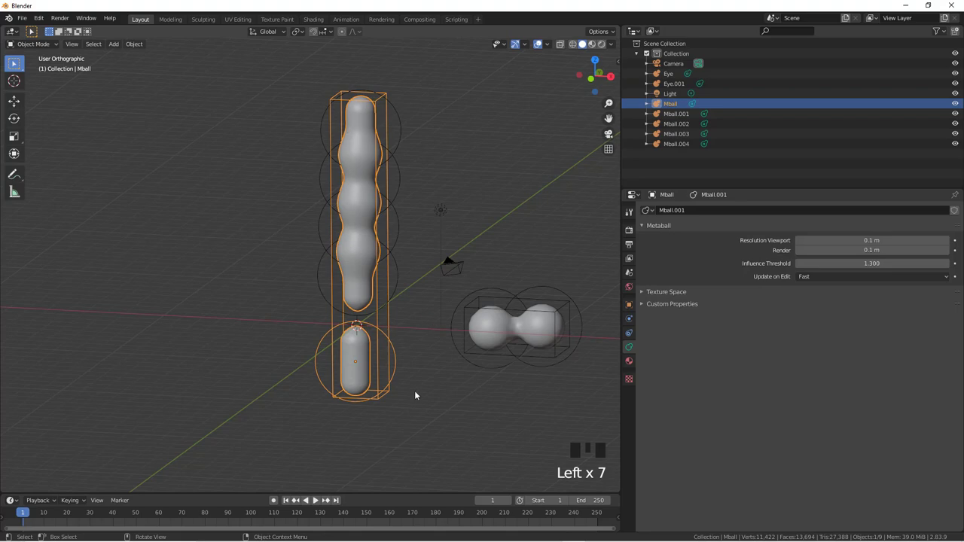
key("g")
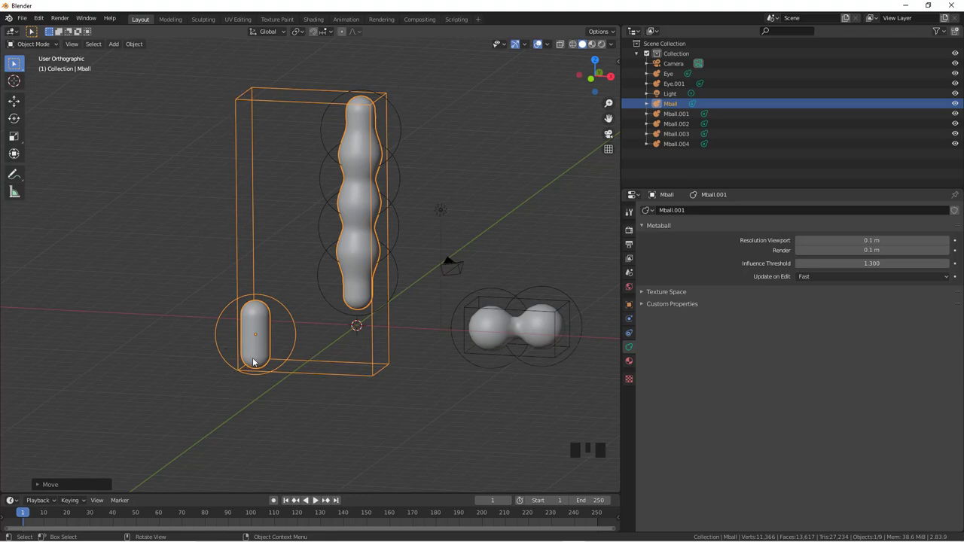
Step: Move the capsule onto the scene origin and preview a test render of the worm
key("g")
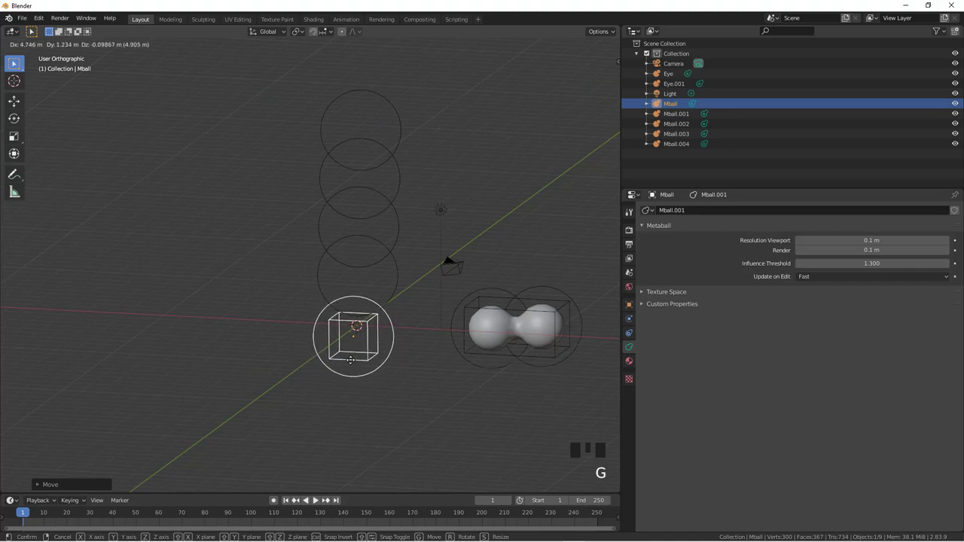
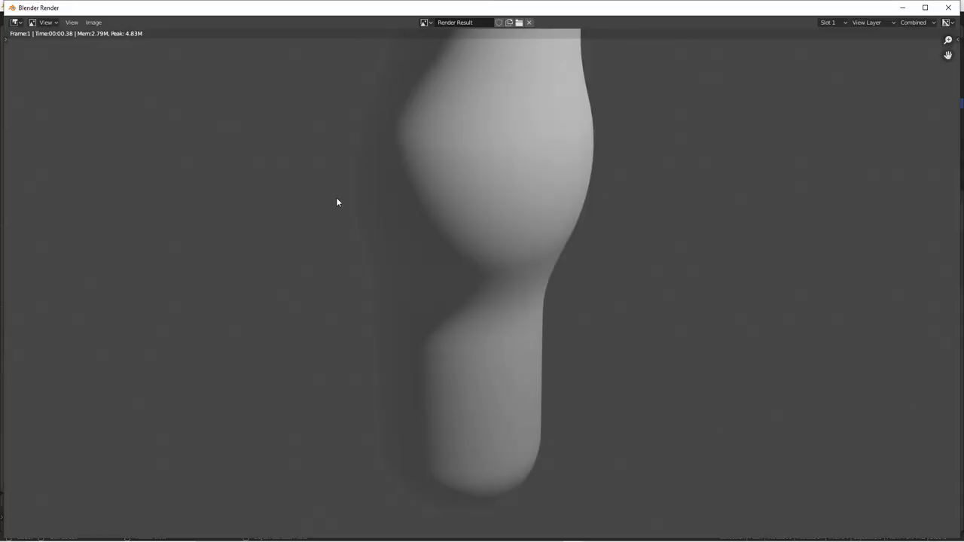
left_click_drag(342, 205, 376, 262)
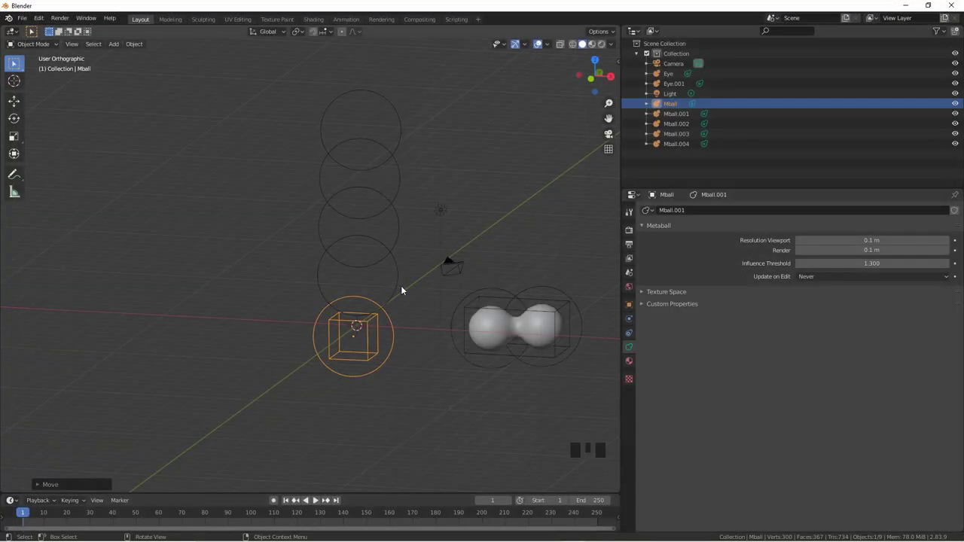
Step: Look through the scene camera, then dolly and slide it to recentre the metaball chain
key("ctrl+alt+KP_0")
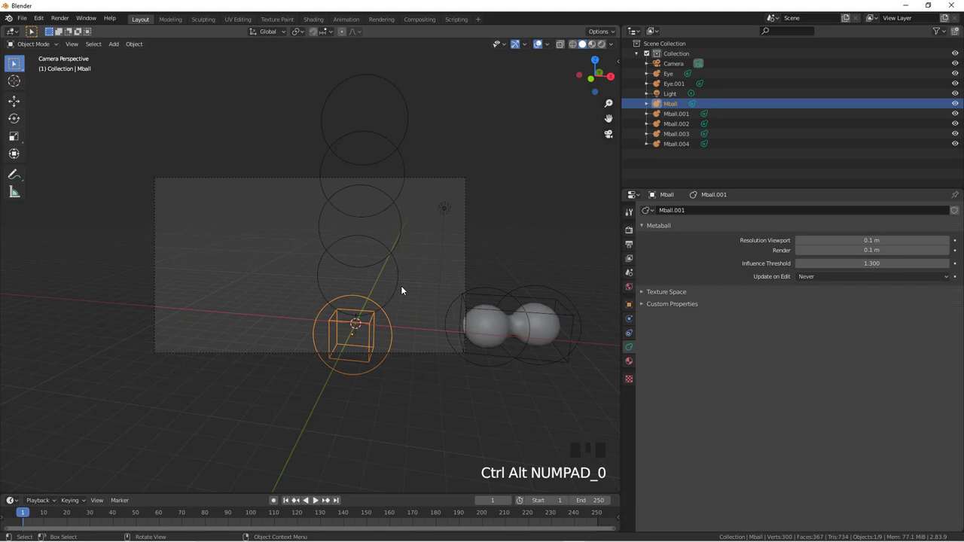
left_click_drag(409, 178, 434, 236)
key("g")
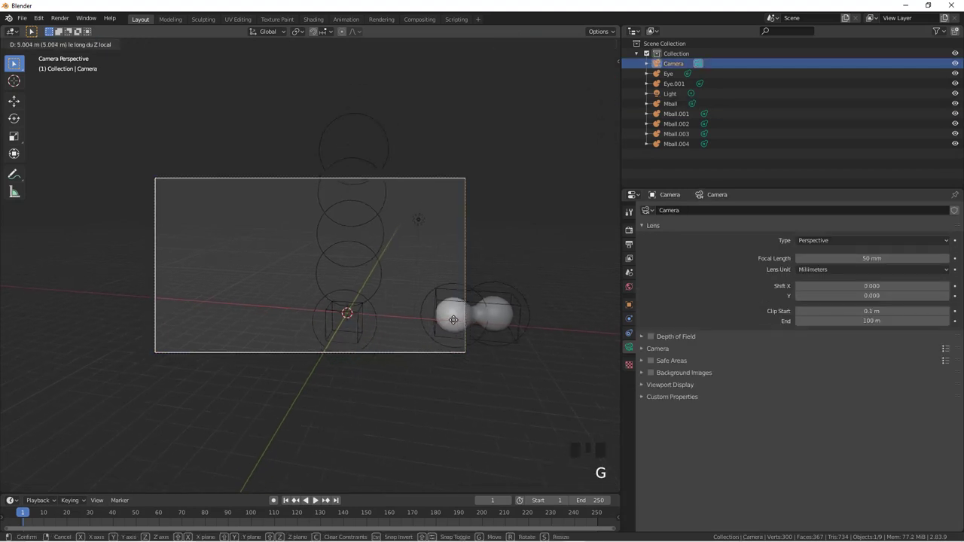
key("g")
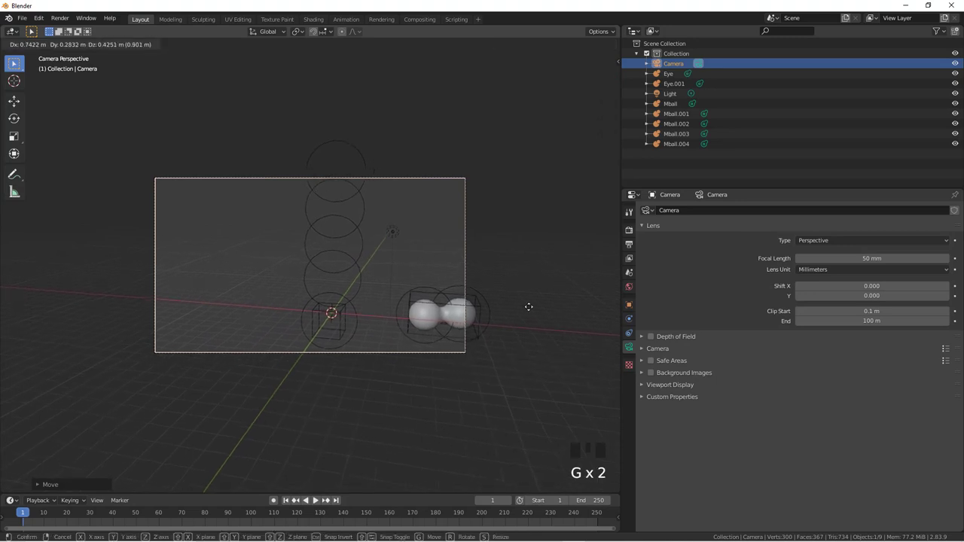
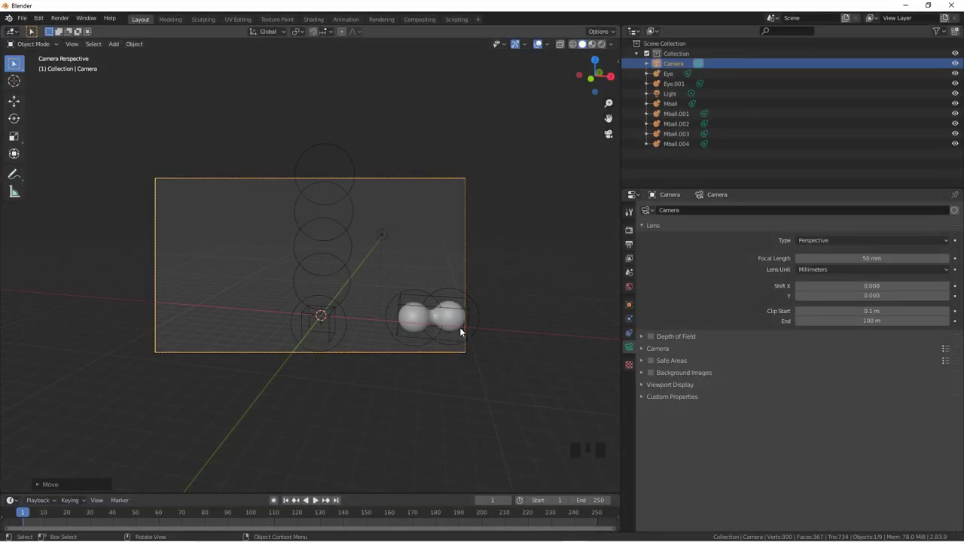
Step: Leave camera view, orbit to face the worm and select the middle segment Mball.002
left_click_drag(362, 443, 363, 380)
scroll("up", 3)
left_click(382, 361)
left_click_drag(817, 279, 374, 295)
scroll("down", 3)
scroll("up", 3)
scroll("down", 3)
left_click_drag(376, 279, 316, 286)
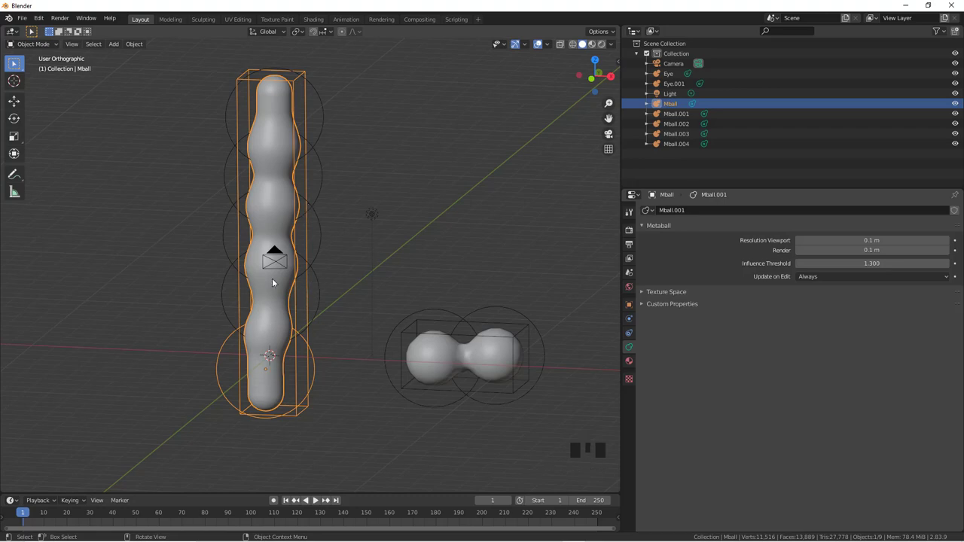
left_click(320, 255)
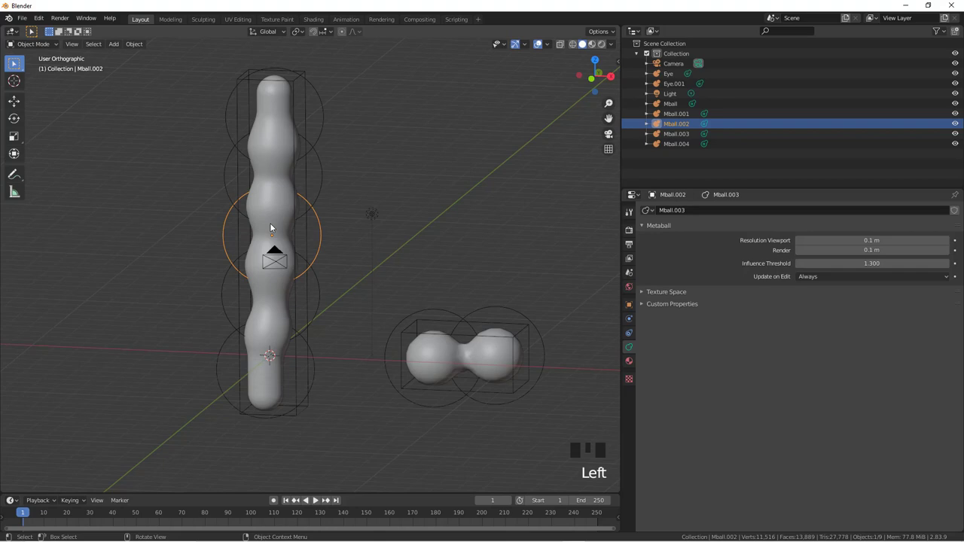
Step: Enter Edit Mode on Mball.002 and select its metaball element
key("Tab")
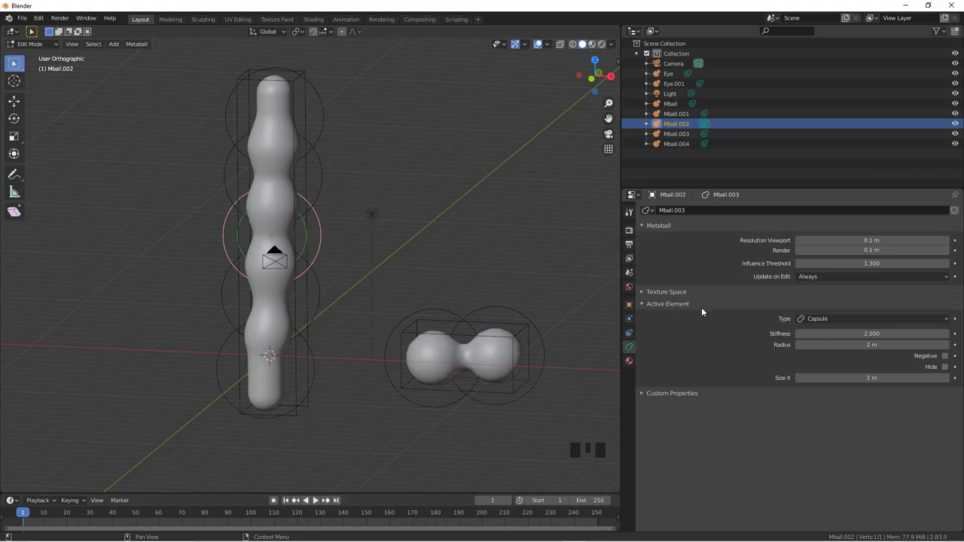
left_click_drag(645, 295, 832, 319)
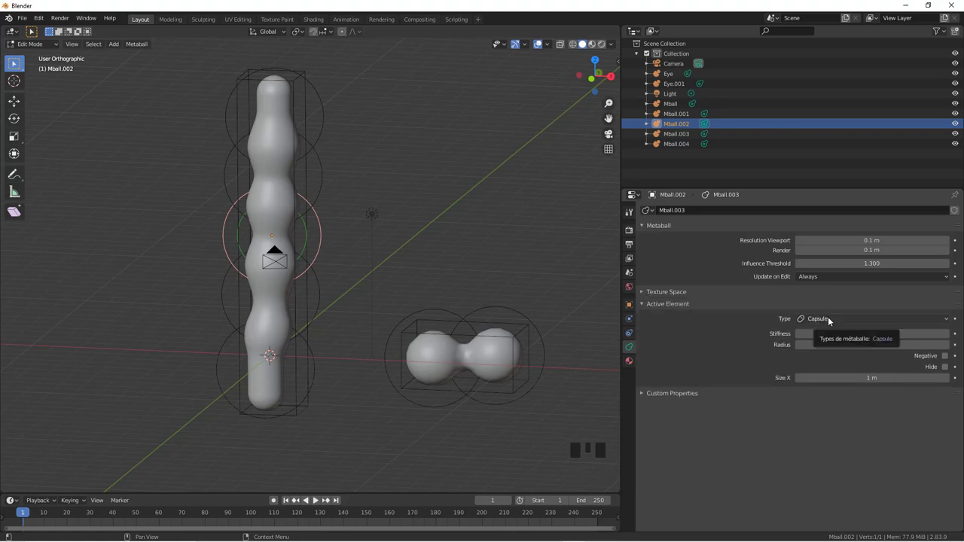
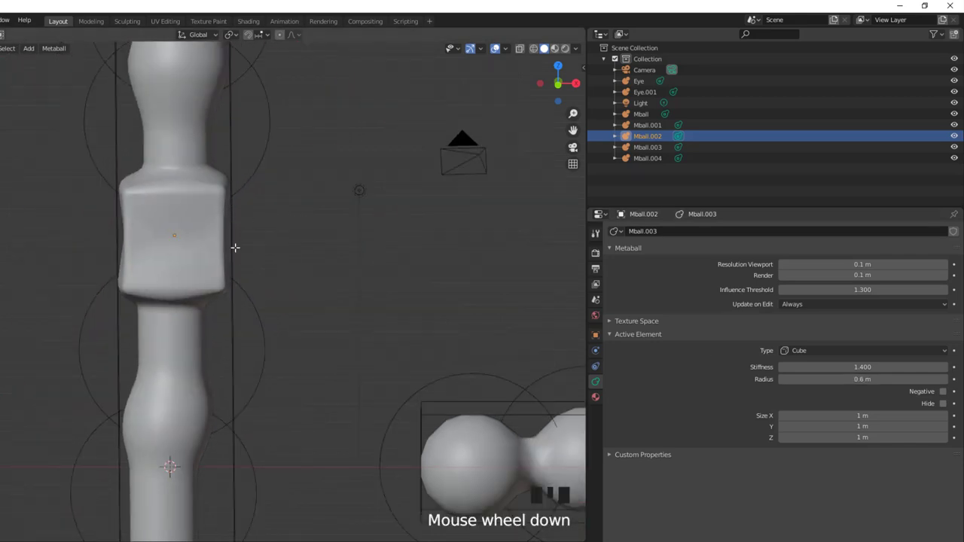
Step: Leave element editing, select the bottom capsule segment Mball and re-enter Edit Mode
key("Tab")
left_click(230, 254)
left_click(231, 253)
key("Tab")
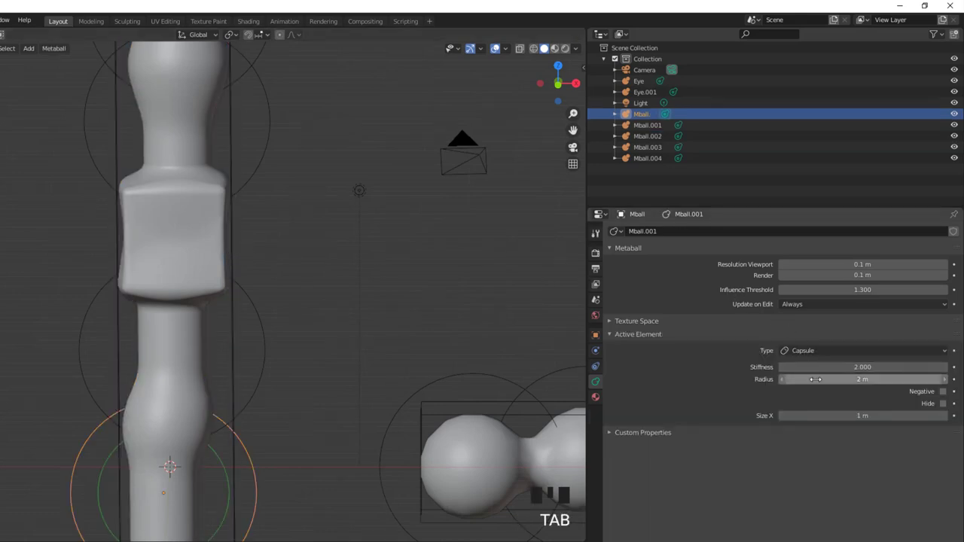
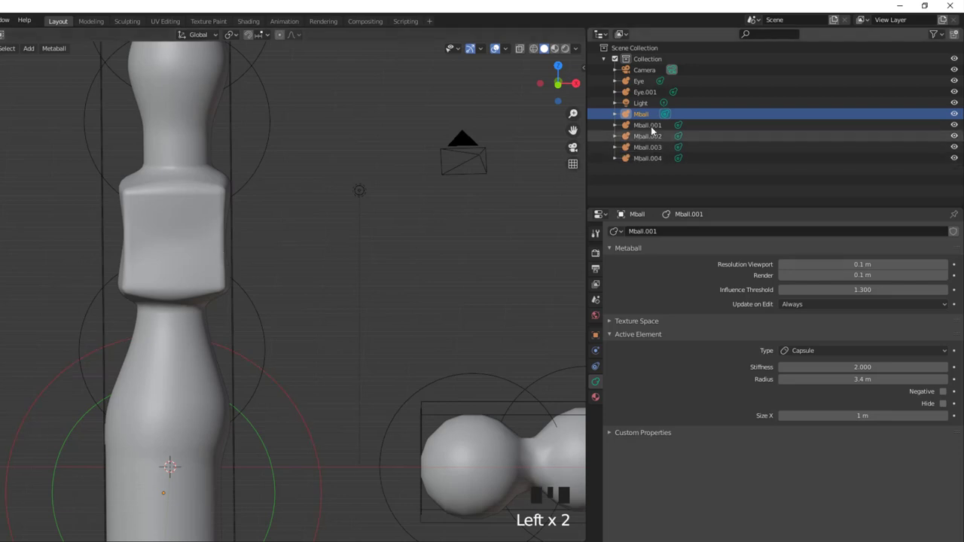
Step: Step through the segments in the Outliner to Mball.002 and start scaling it
left_click(656, 160)
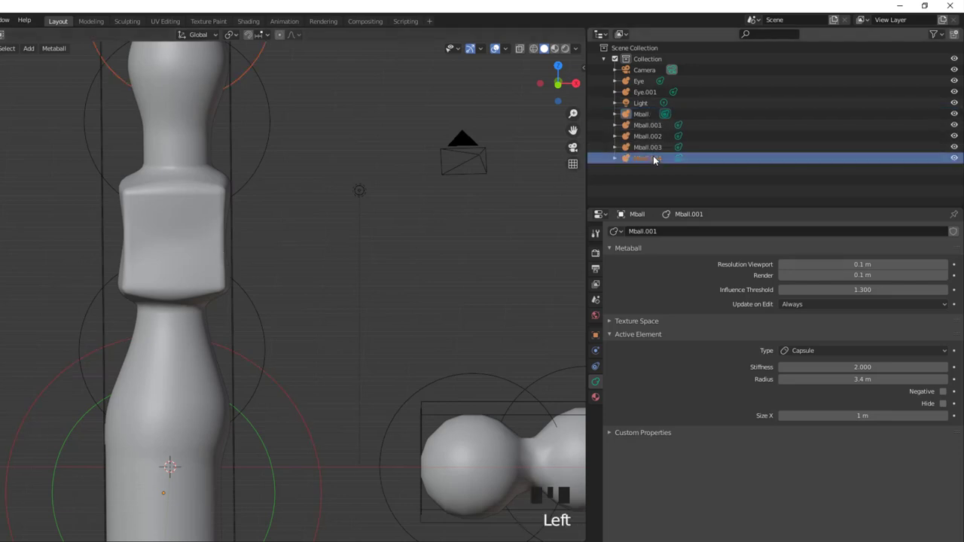
left_click(654, 150)
left_click(656, 140)
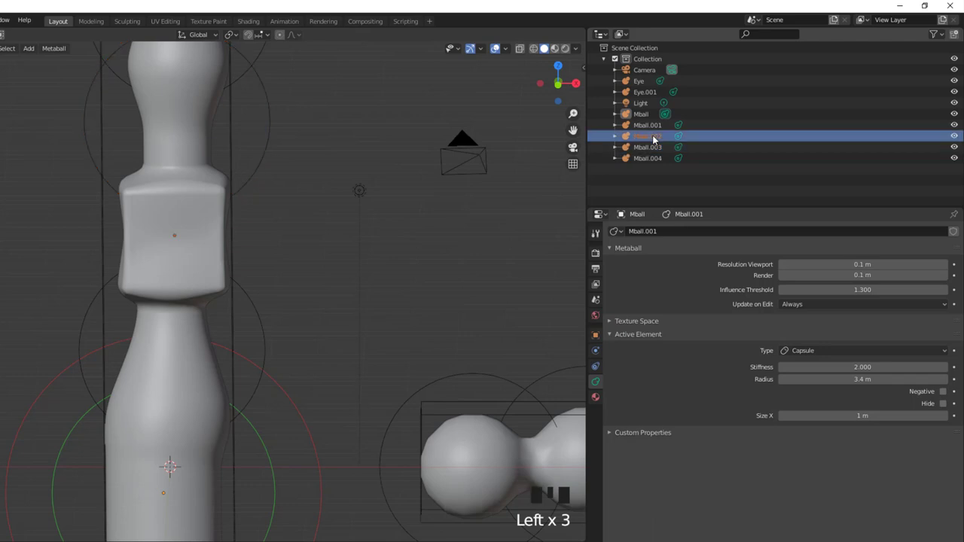
scroll("down", 3)
scroll("up", 3)
scroll("down", 3)
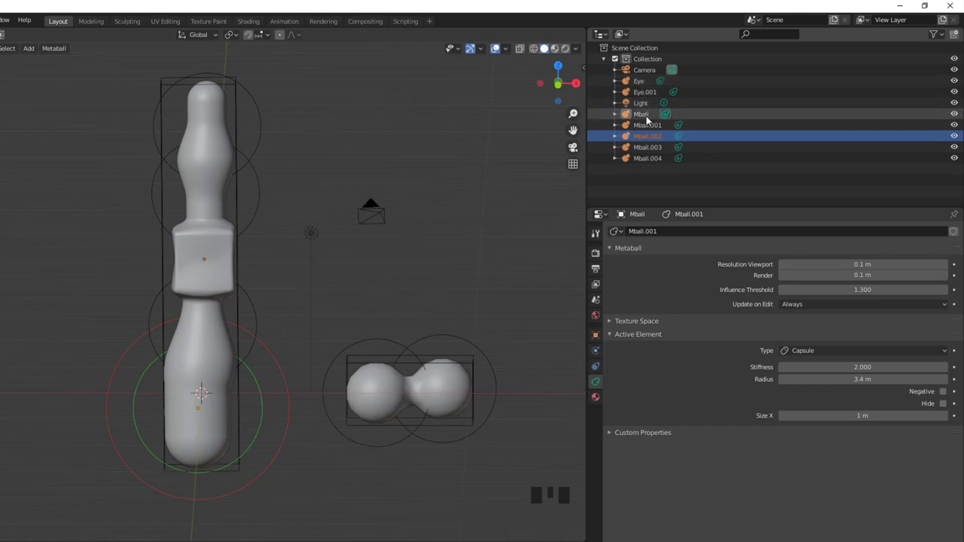
left_click(647, 163)
left_click(652, 150)
left_click(653, 143)
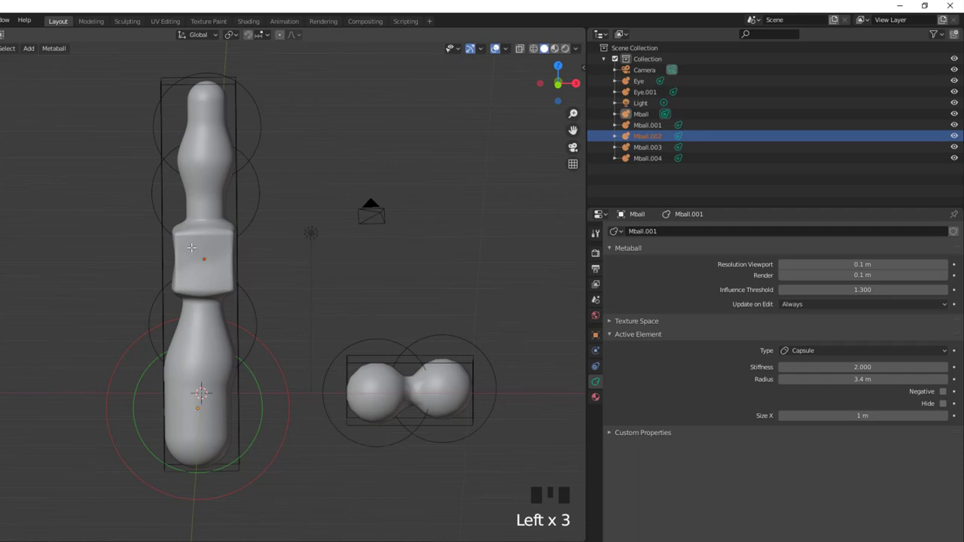
key("s")
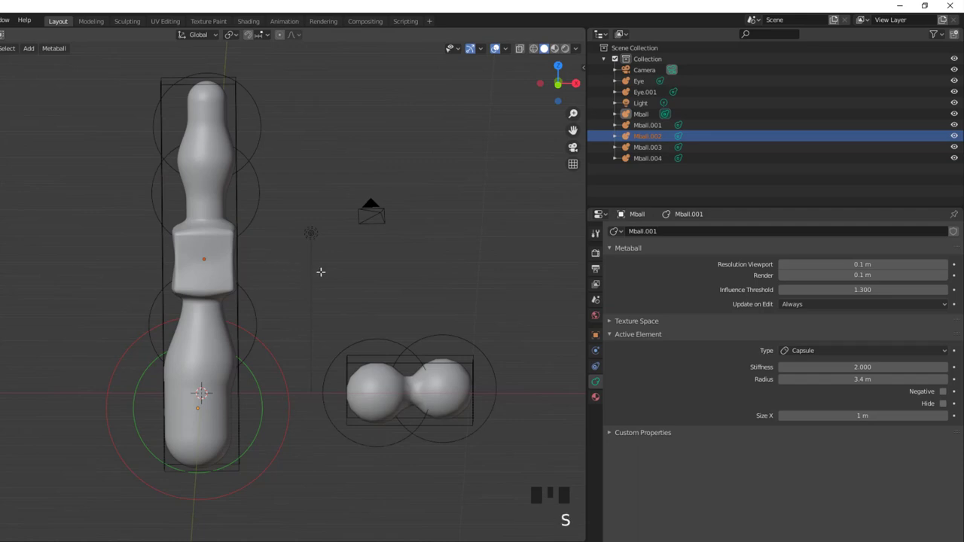
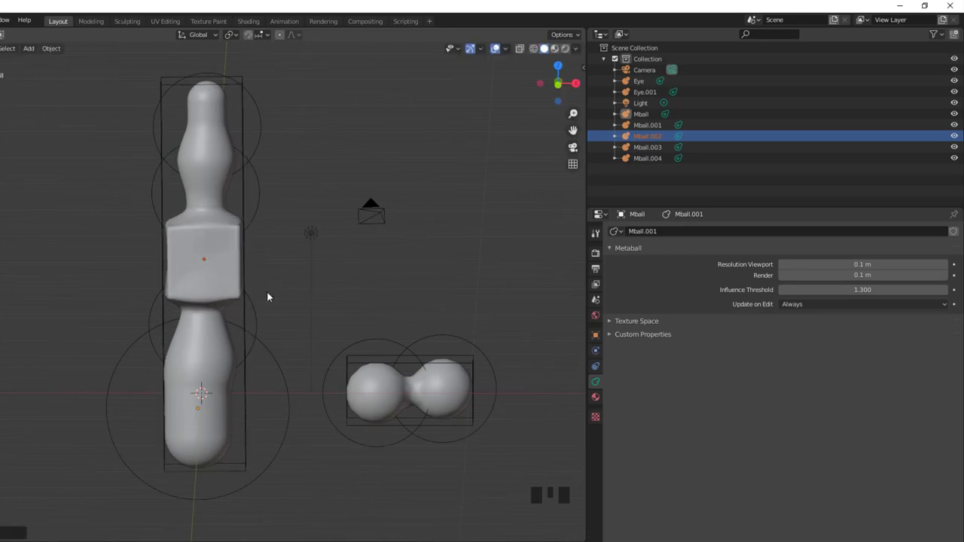
Step: Undo the scale, return to Edit Mode and move the cube-shaped middle element
key("ctrl+z")
key("Tab")
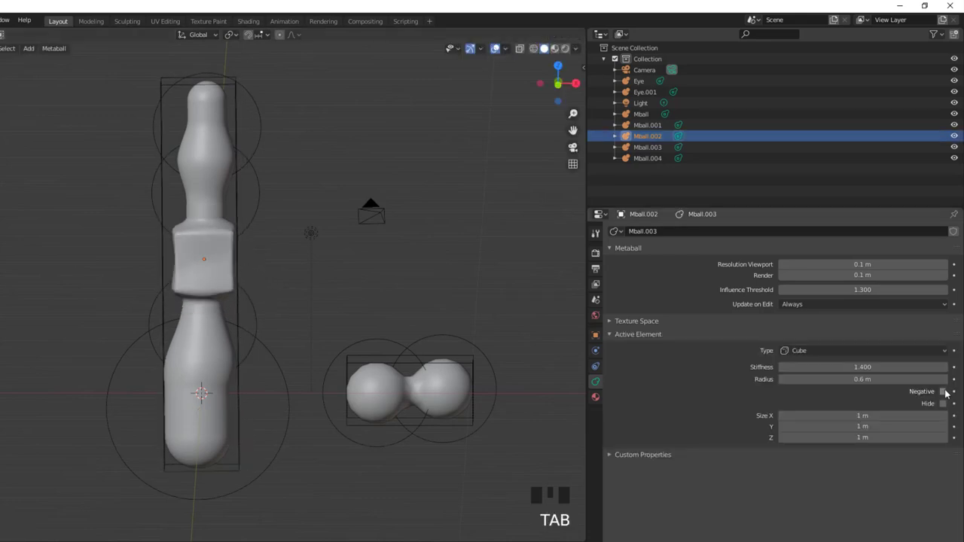
left_click(948, 394)
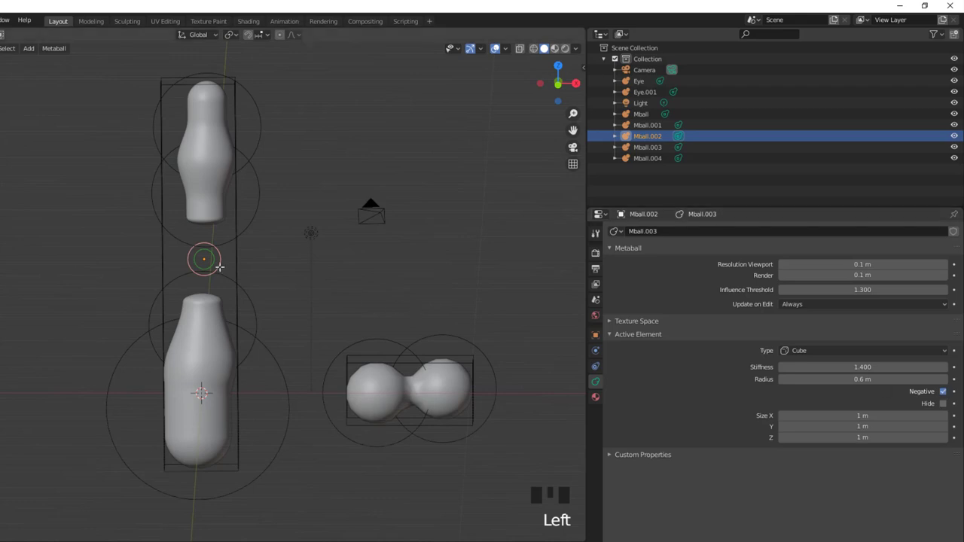
key("g")
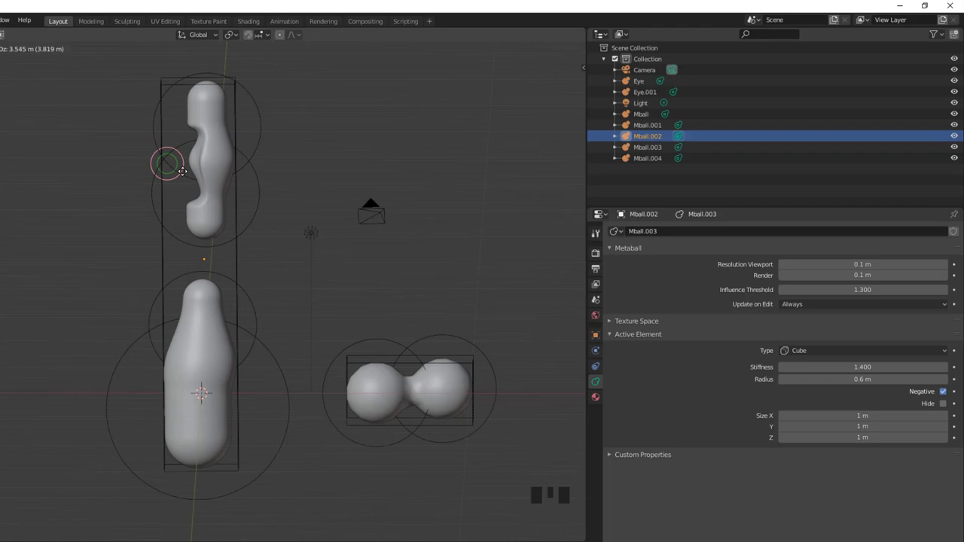
Step: Undo repeatedly until the middle segment is a round ball in the smooth body again
key("ctrl+z")
key("ctrl+z")
key("ctrl+z")
key("ctrl+z")
key("ctrl+z")
key("ctrl+z")
key("ctrl+z")
key("ctrl+z")
key("ctrl+z")
key("ctrl+z")
key("ctrl+z")
key("ctrl+z")
key("ctrl+z")
key("ctrl+z")
key("ctrl+z")
key("ctrl+z")
key("ctrl+z")
key("ctrl+z")
key("ctrl+z")
key("ctrl+z")
key("ctrl+z")
key("ctrl+z")
key("ctrl+z")
key("ctrl+z")
key("ctrl+z")
key("ctrl+z")
key("ctrl+z")
key("ctrl+z")
key("ctrl+z")
key("ctrl+z")
key("ctrl+z")
key("ctrl+z")
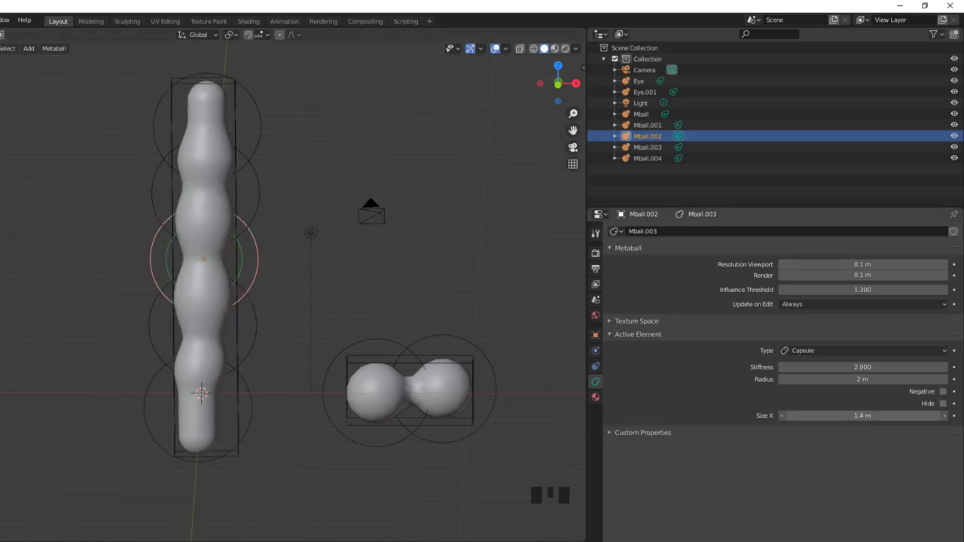
Step: Resize the middle body element larger and smaller, then undo back to the original shape
left_click(948, 404)
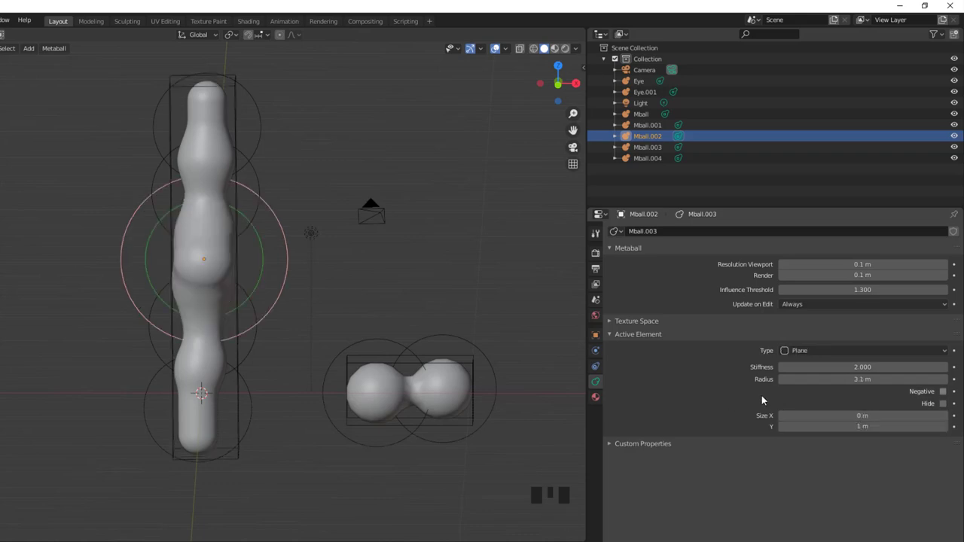
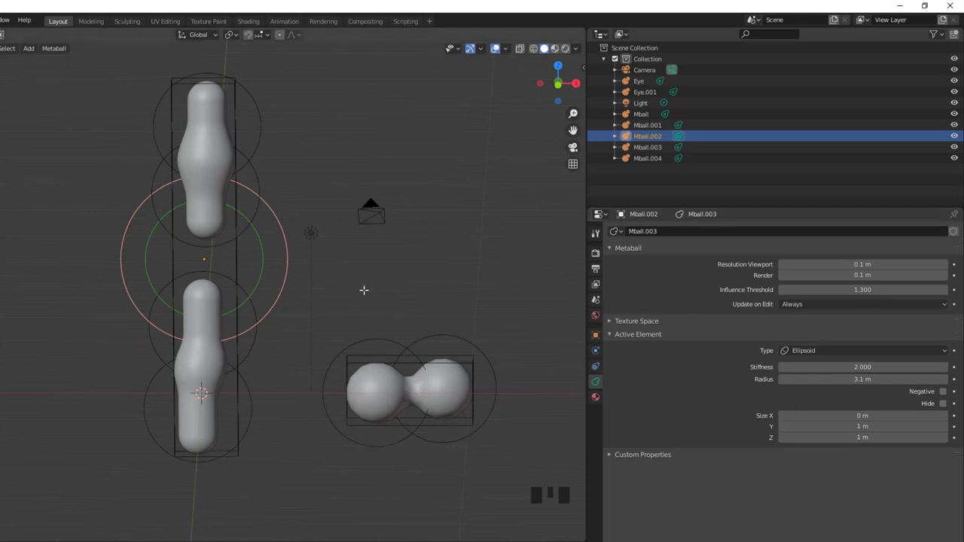
key("ctrl+z")
key("ctrl+z")
key("ctrl+z")
key("ctrl+z")
key("ctrl+z")
key("ctrl+z")
key("ctrl+z")
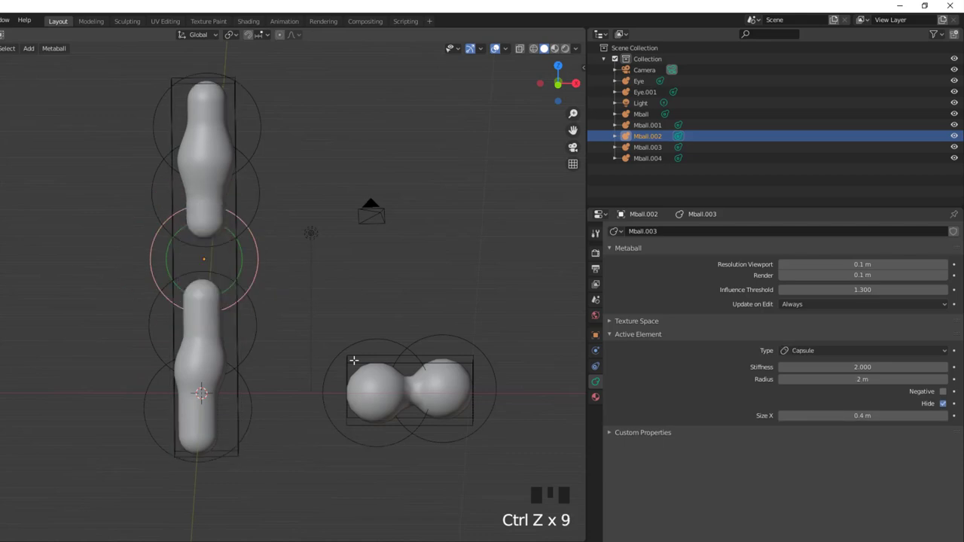
key("ctrl+z")
key("ctrl+z")
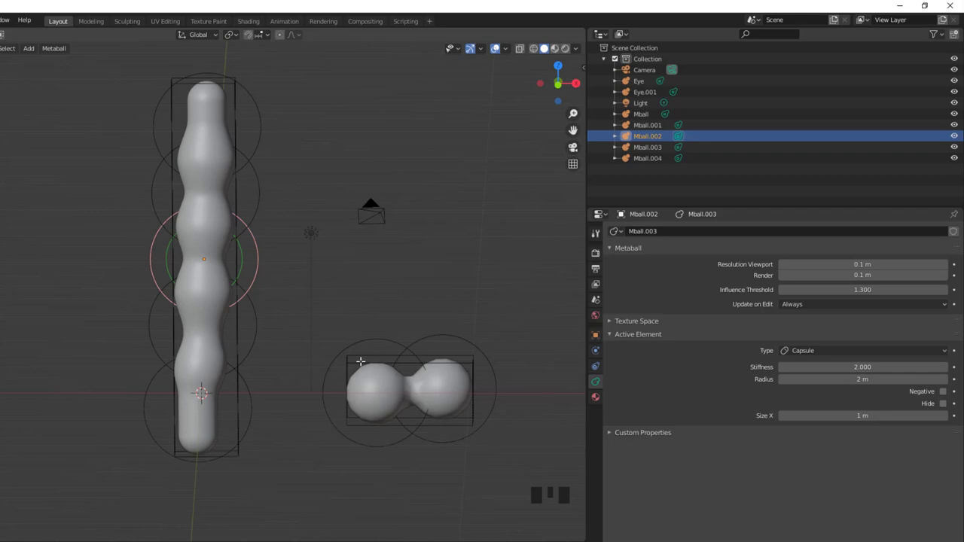
Step: Leave element editing and select the Eye object
key("Tab")
left_click(363, 347)
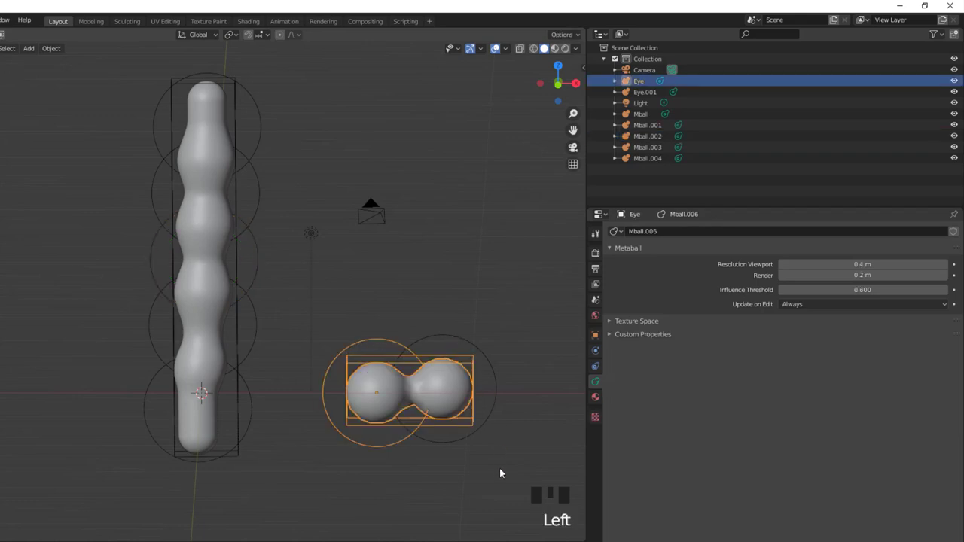
Step: Select the head segment Mball.004 via the Outliner and show its Material Properties
key("s")
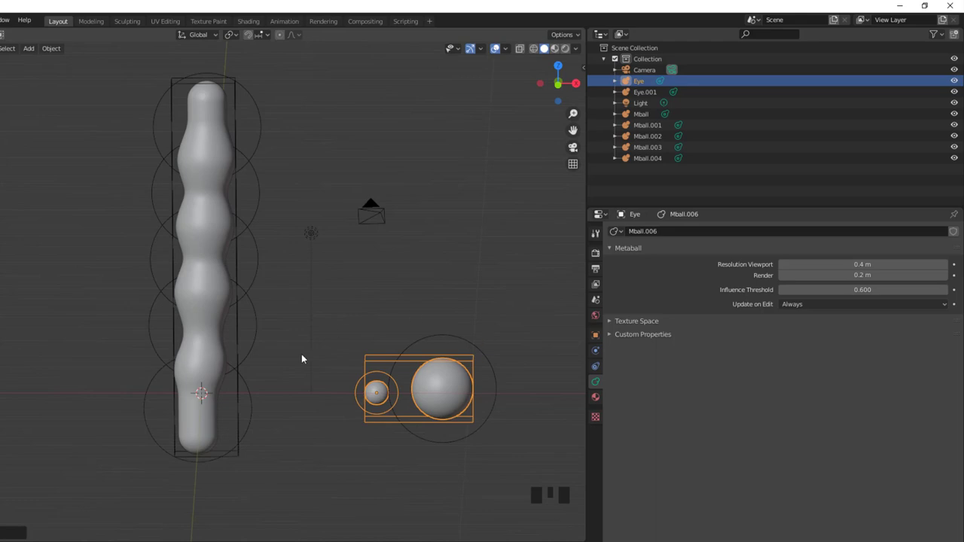
left_click(218, 100)
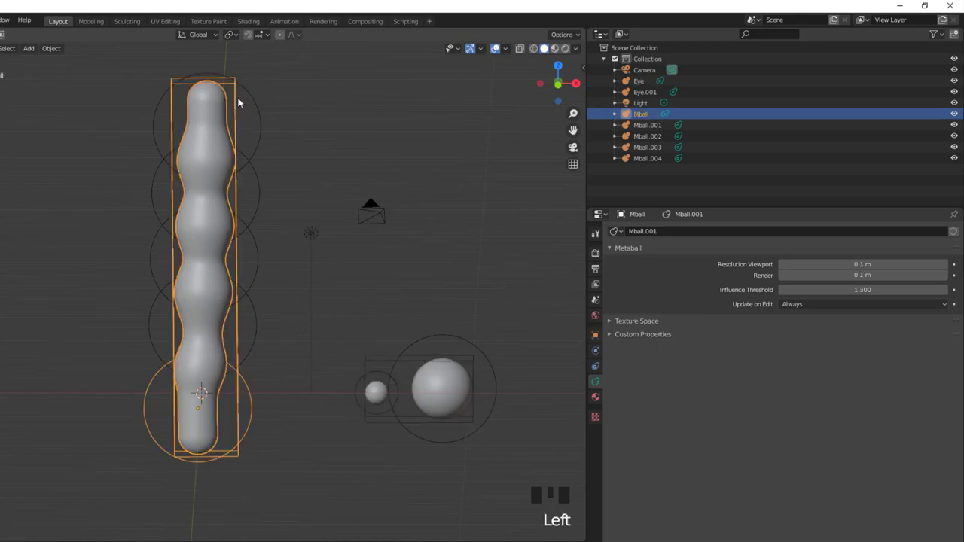
left_click(253, 99)
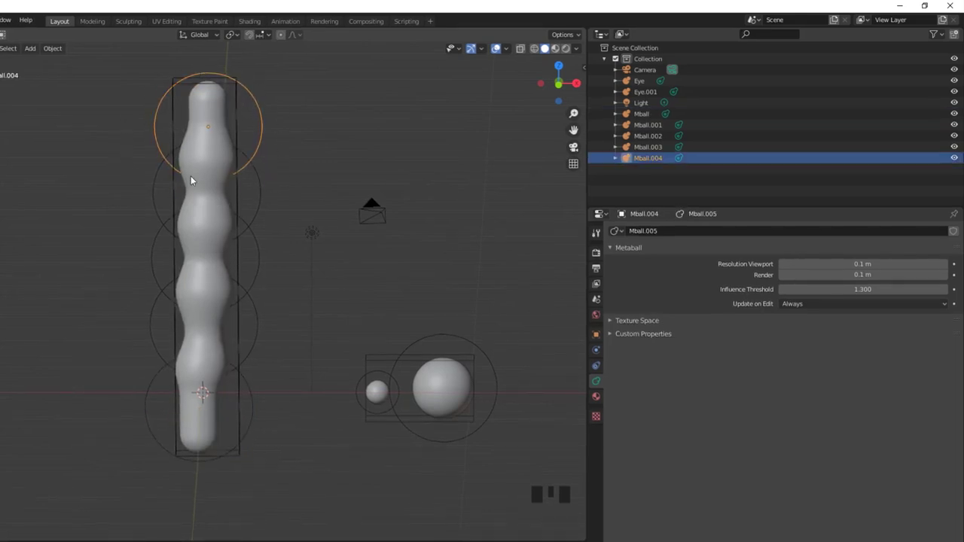
left_click(597, 400)
Step: Pick a new base colour for the head material and switch to Material Preview shading
left_click_drag(822, 277, 844, 391)
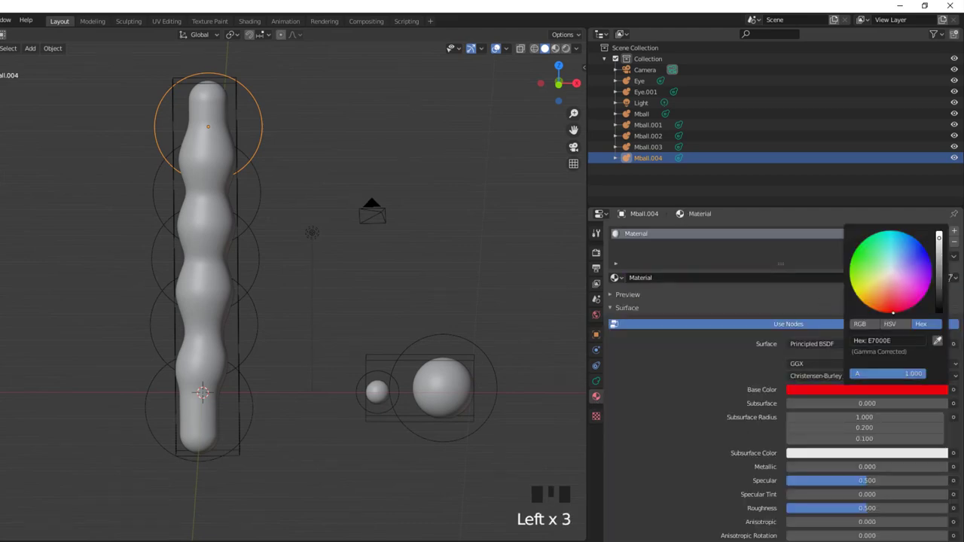
left_click(557, 51)
left_click(570, 52)
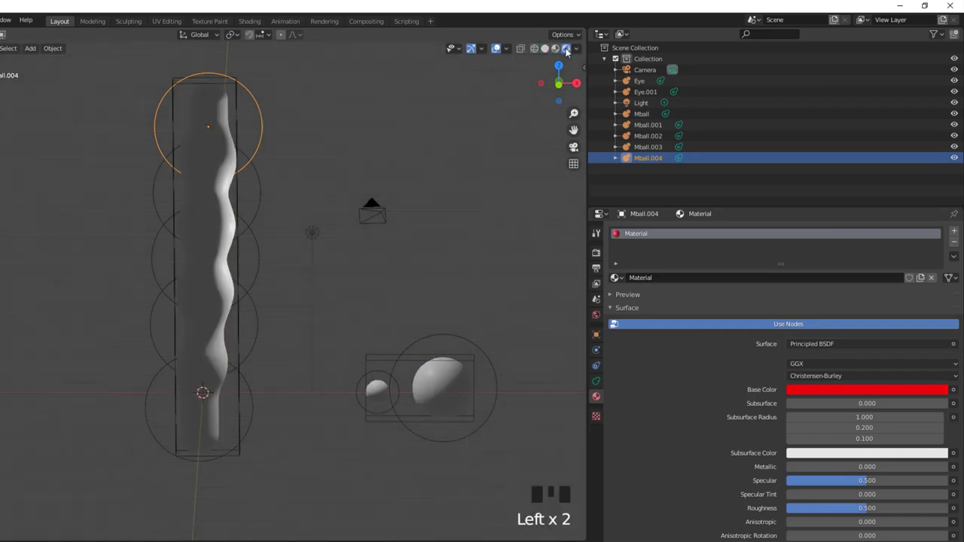
left_click(558, 54)
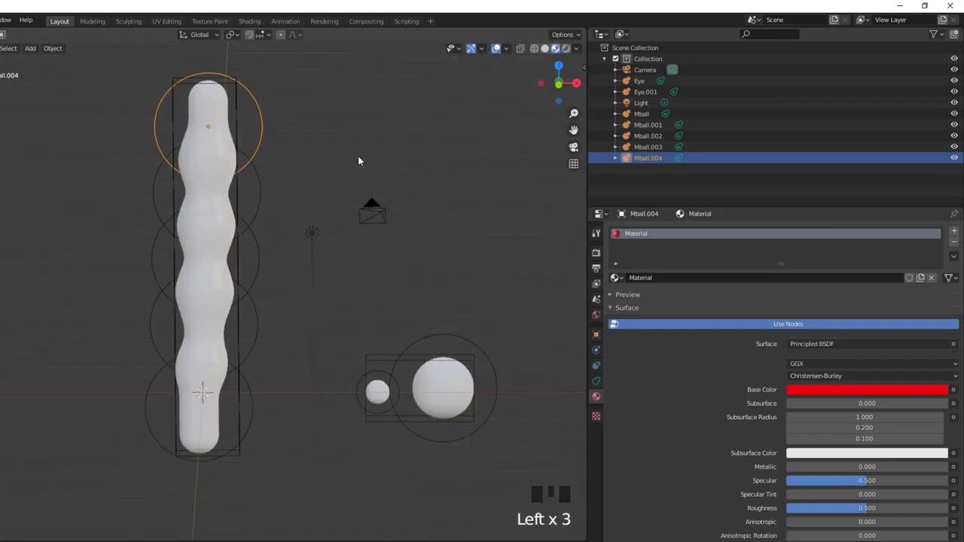
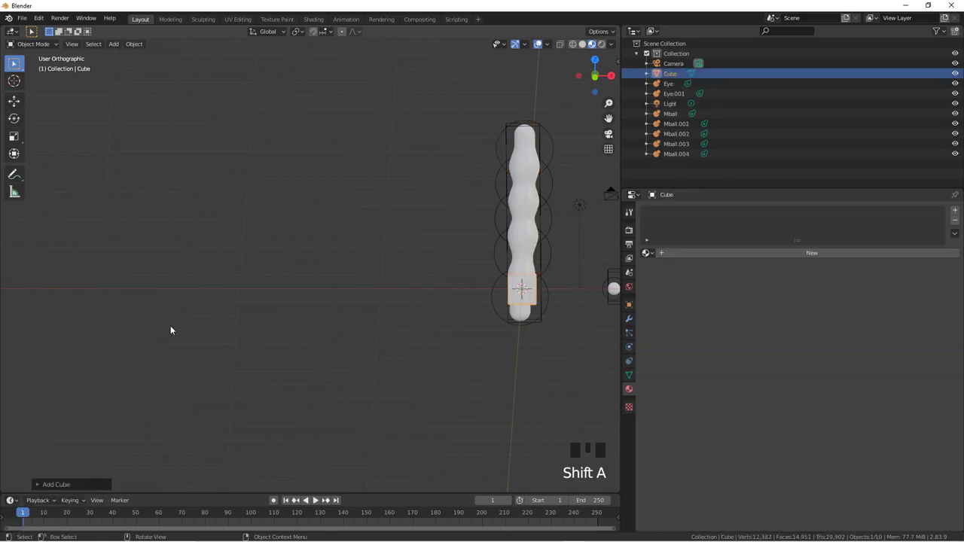
Step: Frame the new cube in the viewport
scroll("down", 3)
key("g")
scroll("up", 3)
left_click_drag(137, 355, 219, 353)
scroll("up", 3)
Step: Duplicate the cube as Cube.001 and shrink the copy into a small cube beside it
key("shift+d")
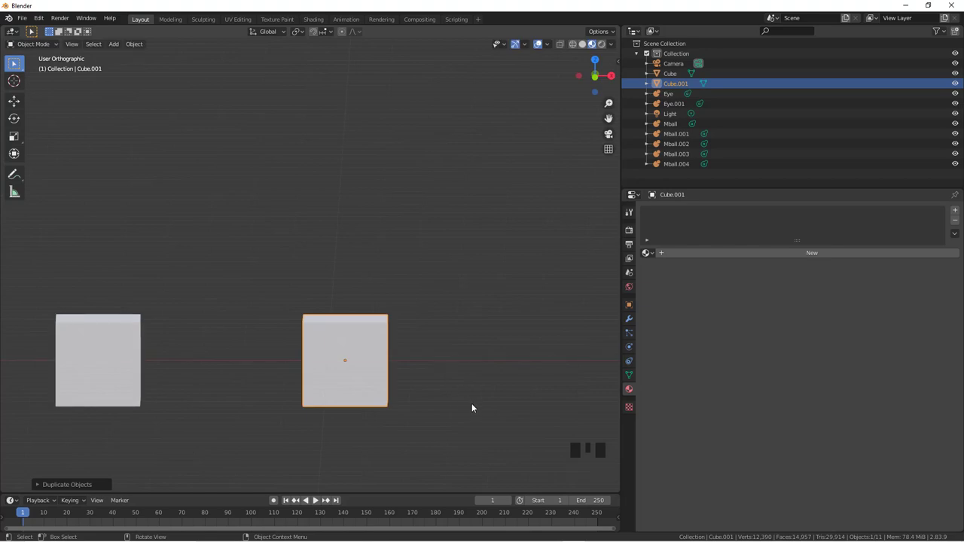
key("s")
left_click_drag(401, 350, 127, 296)
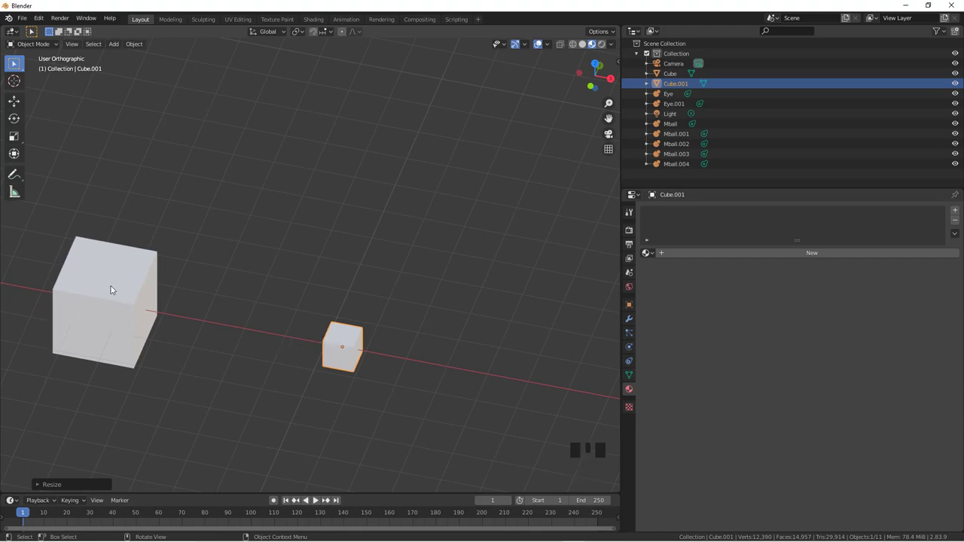
Step: Parent the small cube to the larger cube and move the parent to test it follows
left_click(114, 288)
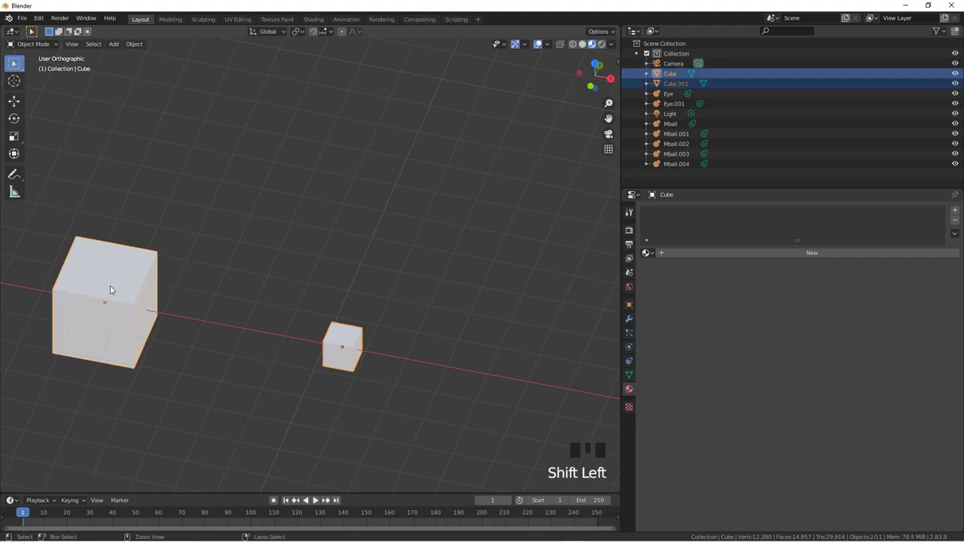
key("ctrl+p")
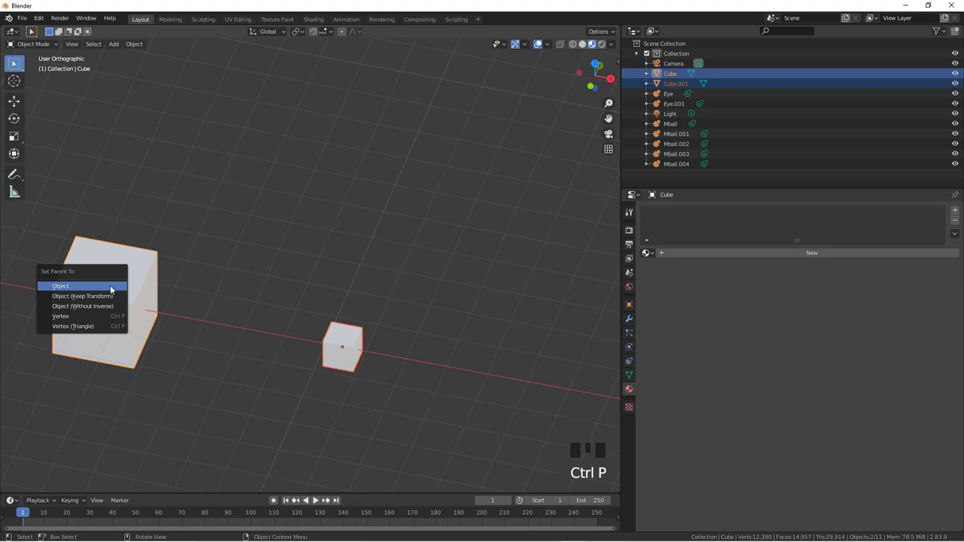
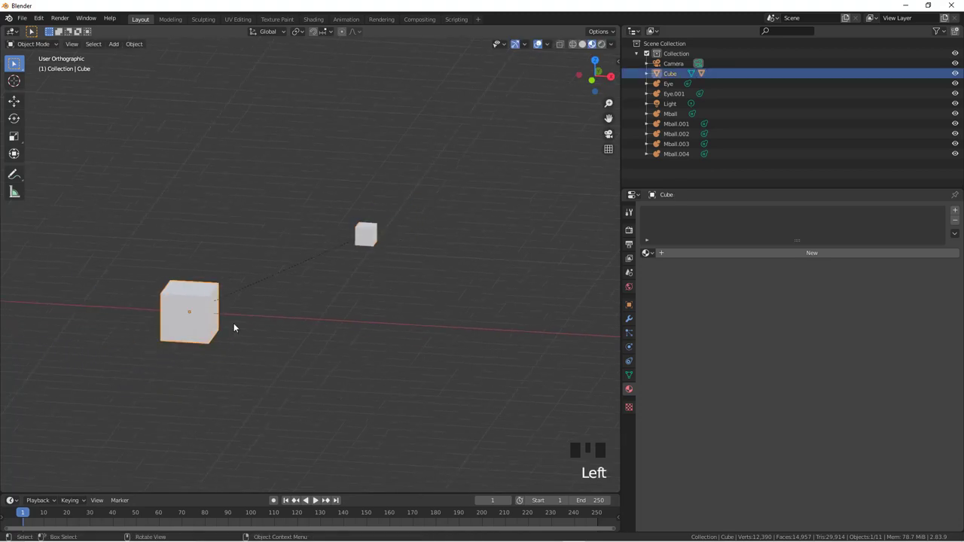
key("g")
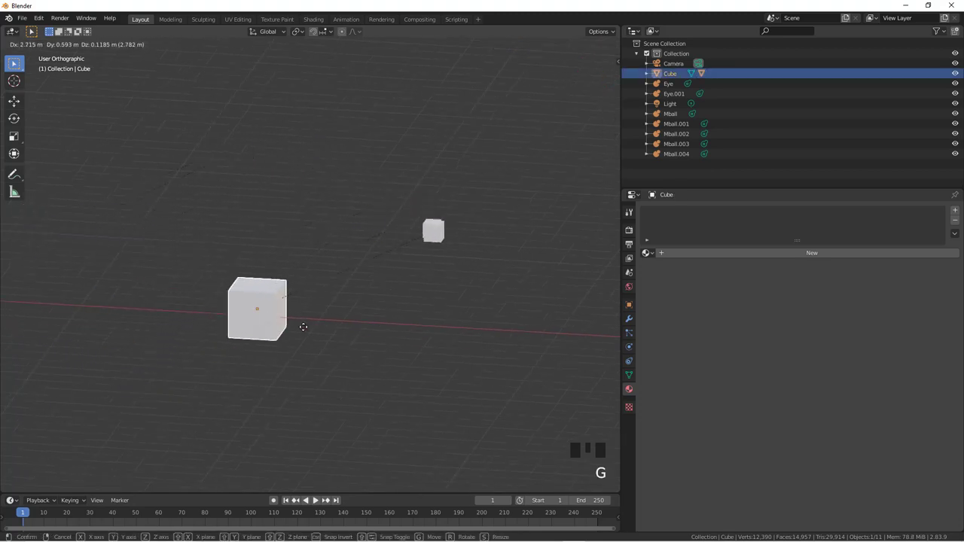
Step: Navigate back to the worm and select the base Mball body
scroll("down", 3)
middle_click(346, 326)
scroll("up", 3)
left_click_drag(464, 293, 411, 338)
scroll("down", 3)
left_click(368, 424)
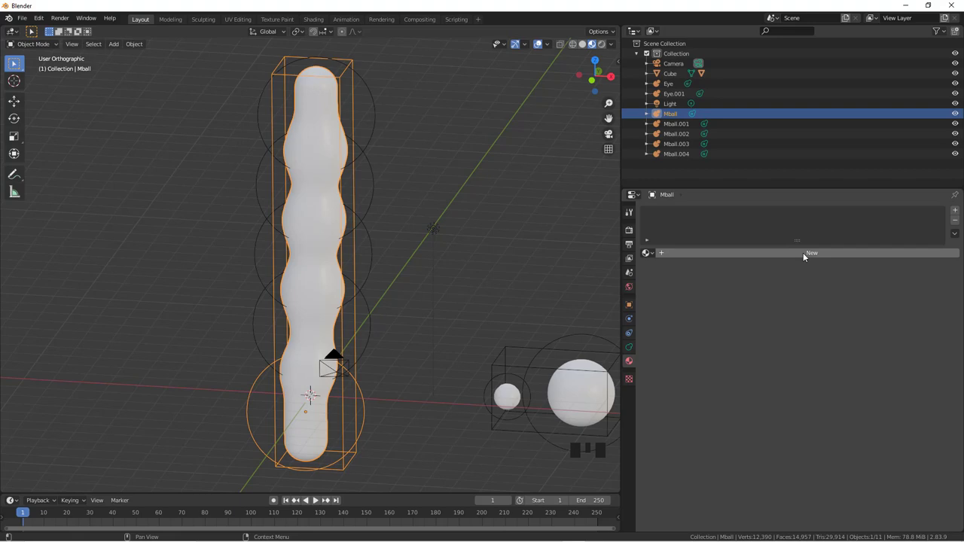
Step: Pick an orange base colour for Material.001 in the colour picker
left_click_drag(806, 257, 843, 358)
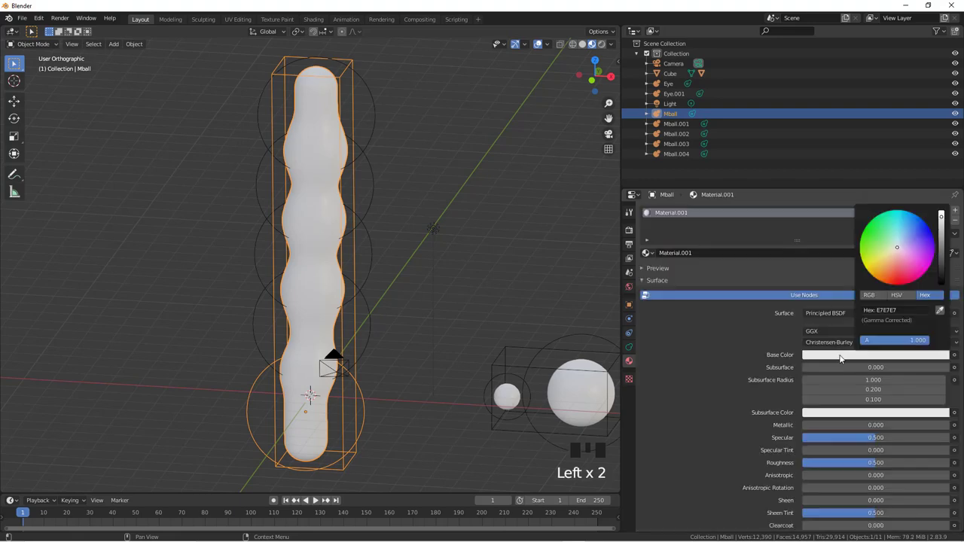
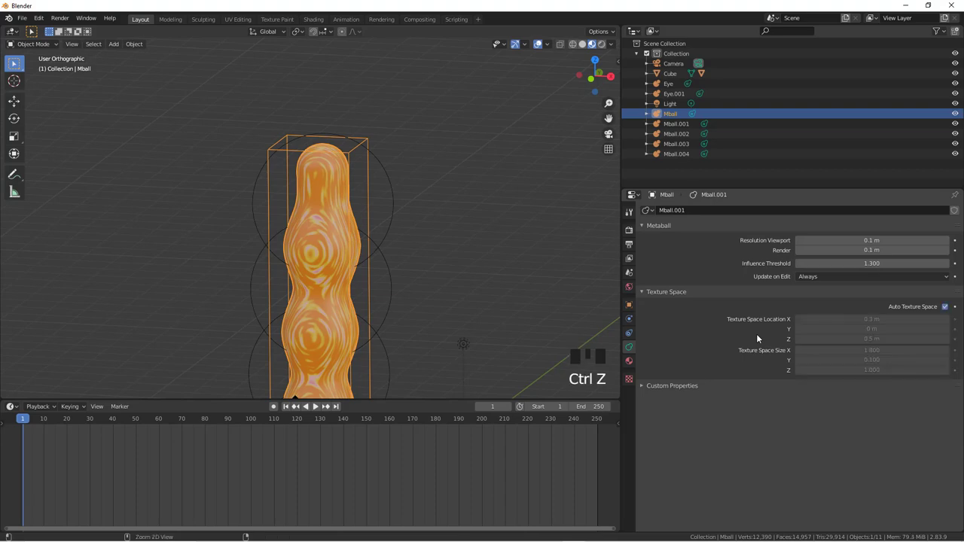
Step: Undo twice to bring back the blotchy orange-and-yellow mottled pattern
key("ctrl+z")
key("ctrl+z")
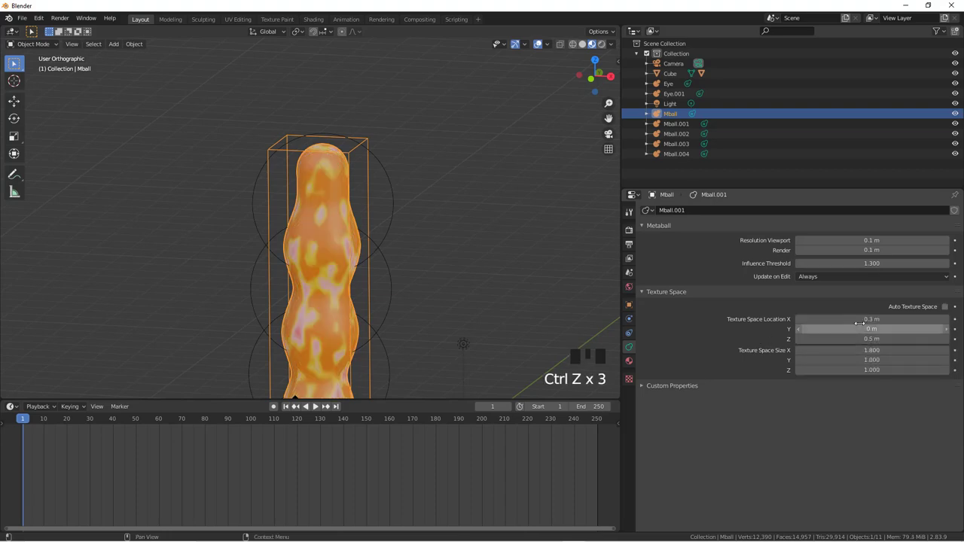
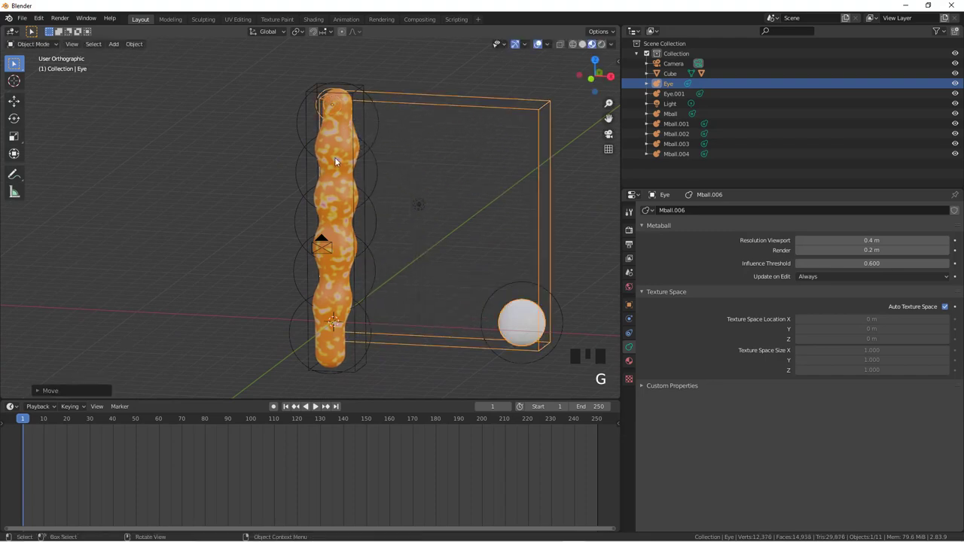
Step: From front view, move the second eye up to the head's right side, scaled to match the first
key("KP_1")
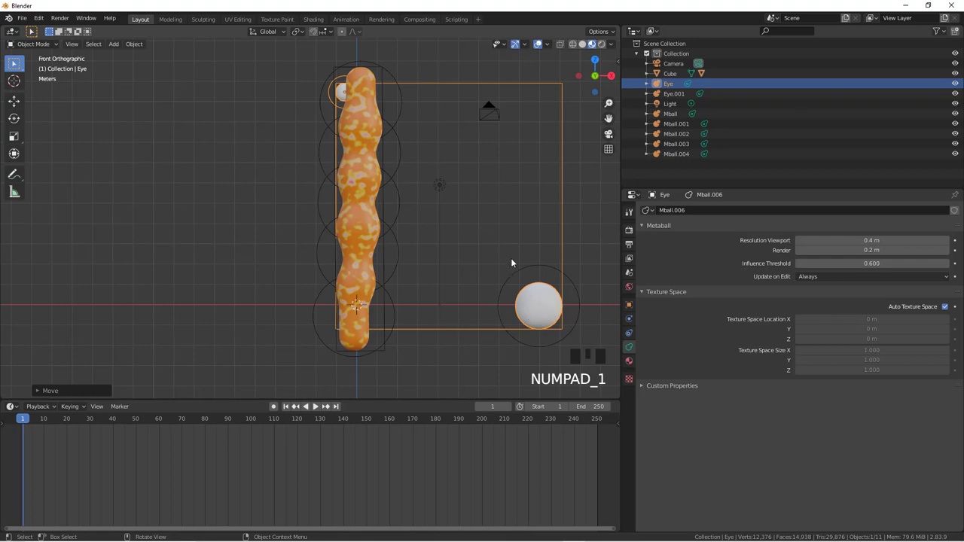
left_click(558, 270)
key("g")
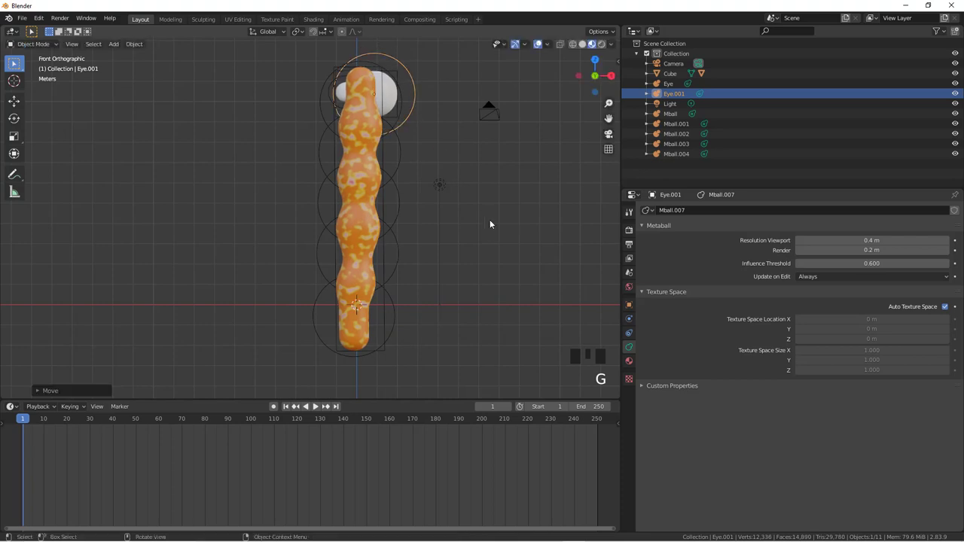
key("s")
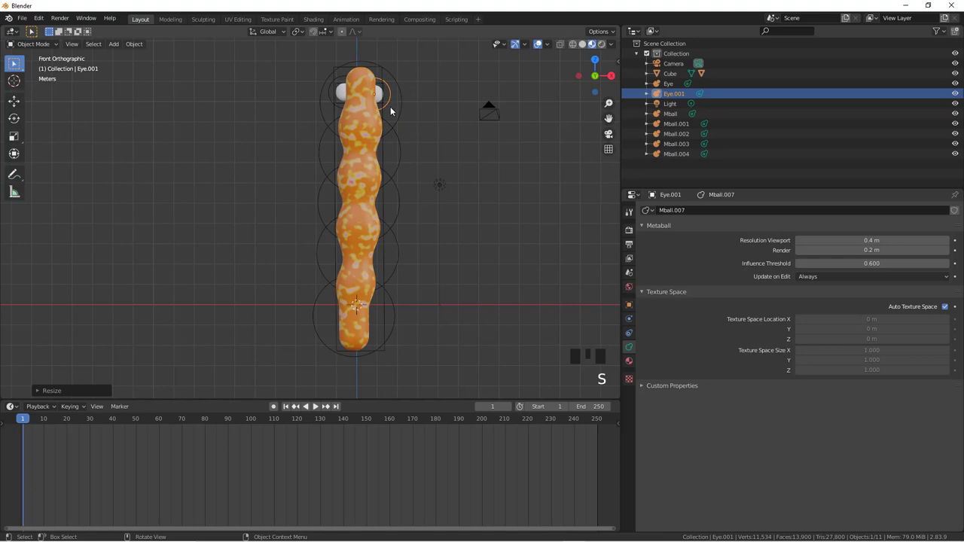
key("g")
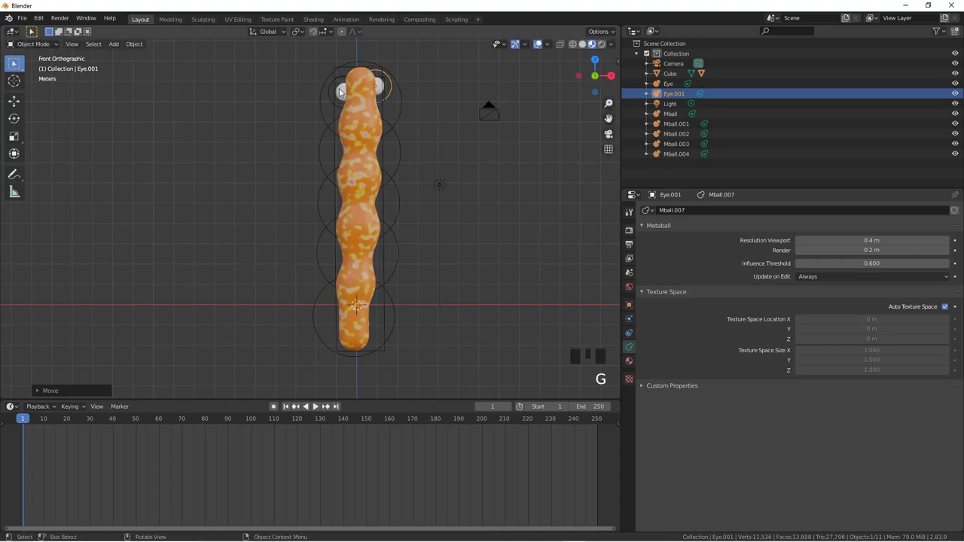
Step: Move the first eye onto the head's left side
left_click(335, 86)
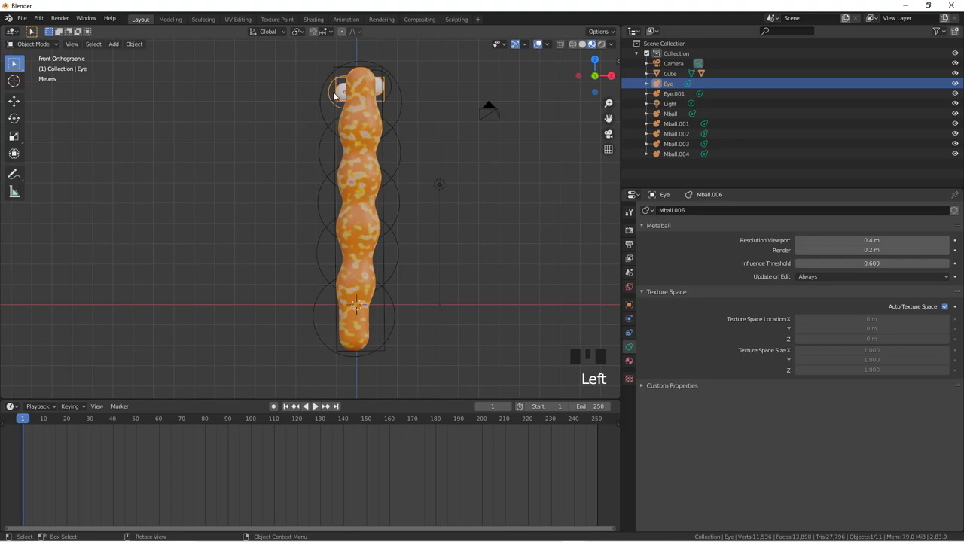
key("g")
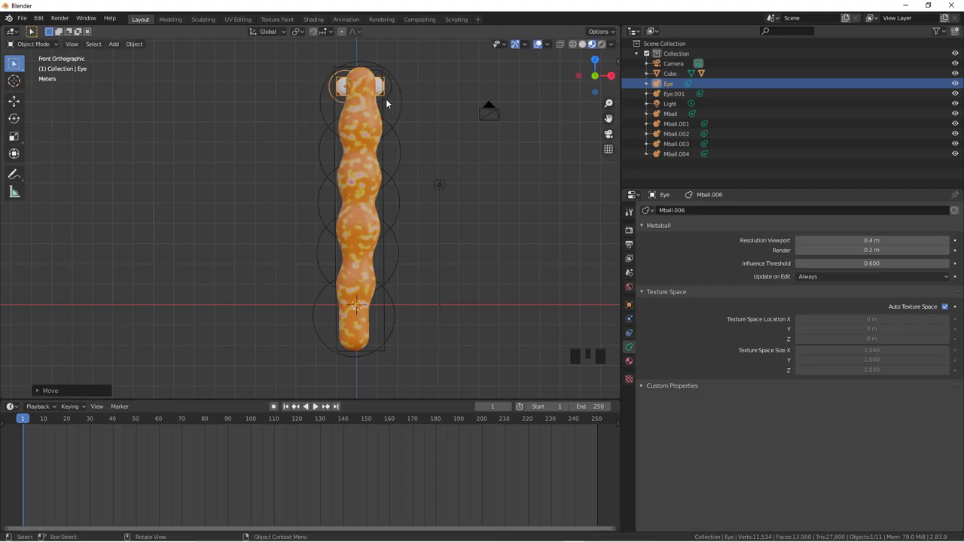
left_click(389, 102)
left_click(390, 101)
left_click(392, 97)
Step: Centre the view on the head and select both eye metaballs together
scroll("up", 3)
left_click_drag(490, 145, 470, 158)
left_click(470, 159)
left_click(412, 171)
left_click(268, 178)
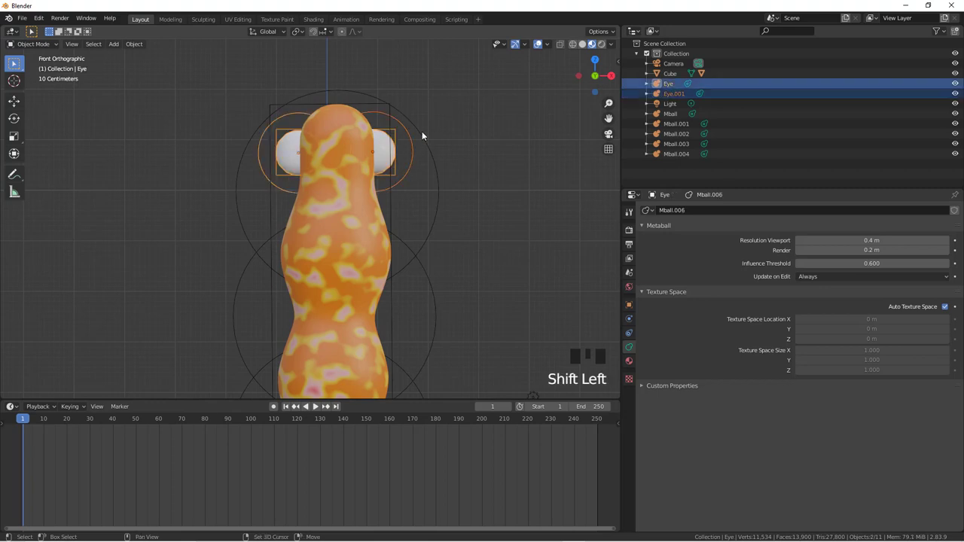
Step: Add head segment Mball.004 to the selection and parent the eyes to it as Object
left_click(424, 135)
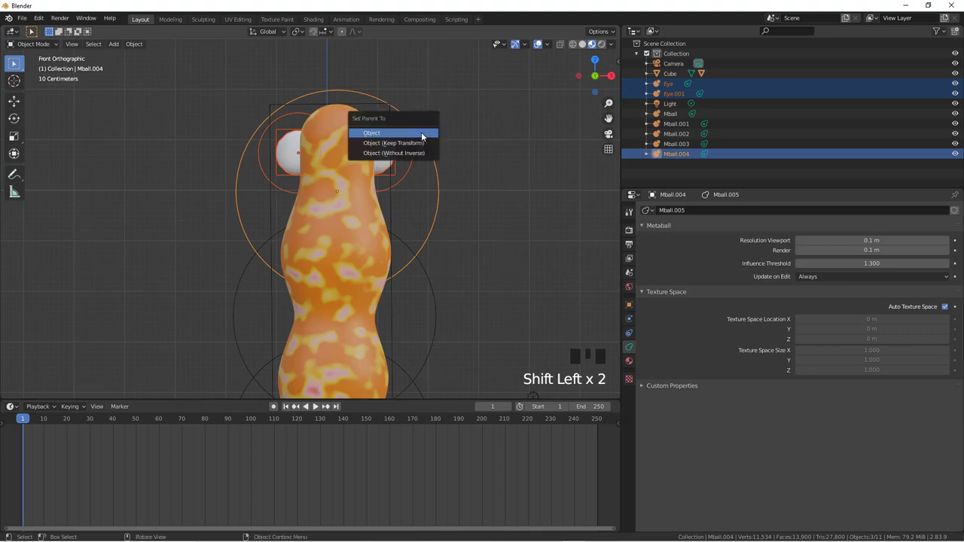
key("ctrl+p")
scroll("down", 3)
key("g")
left_click(421, 187)
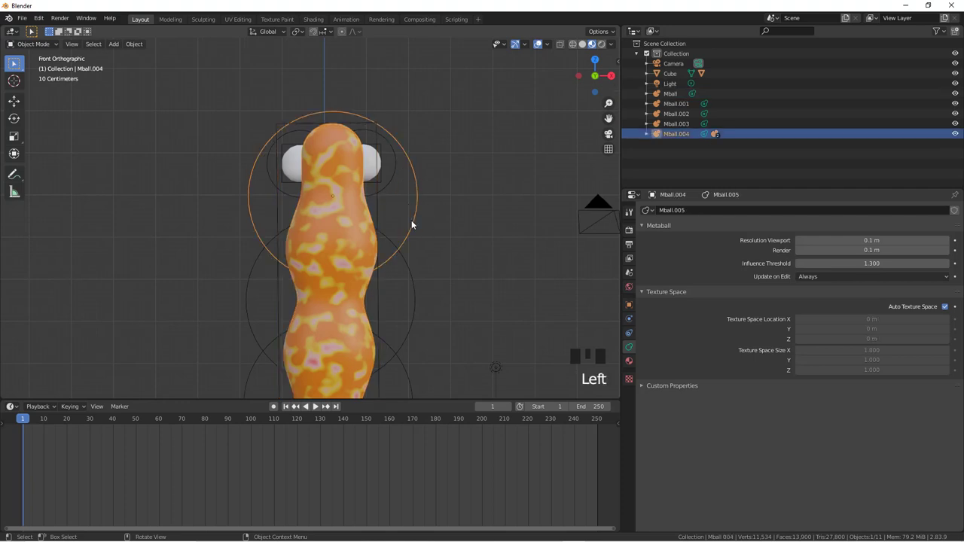
Step: Move the head to check the eyes follow, then return to front view
key("g")
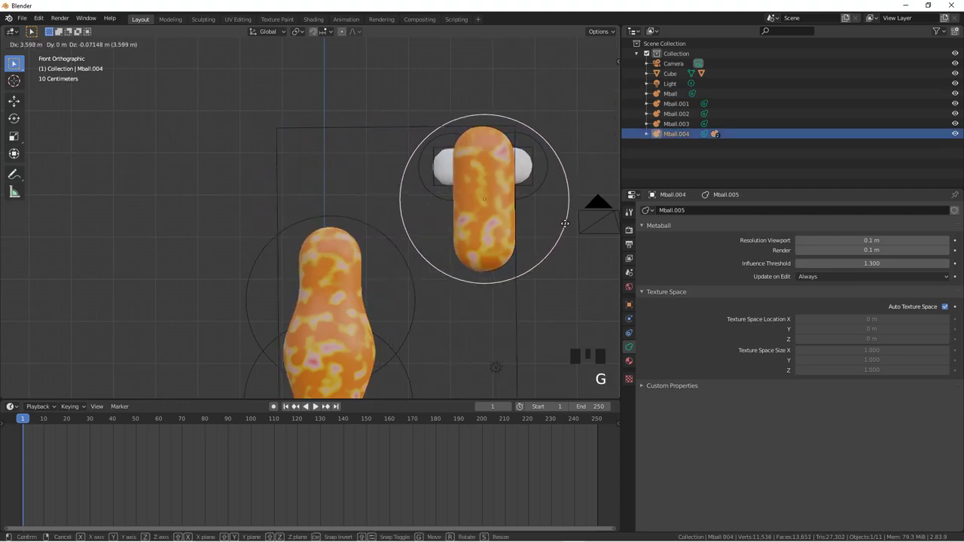
scroll("down", 3)
left_click_drag(404, 291, 434, 238)
scroll("up", 3)
scroll("down", 3)
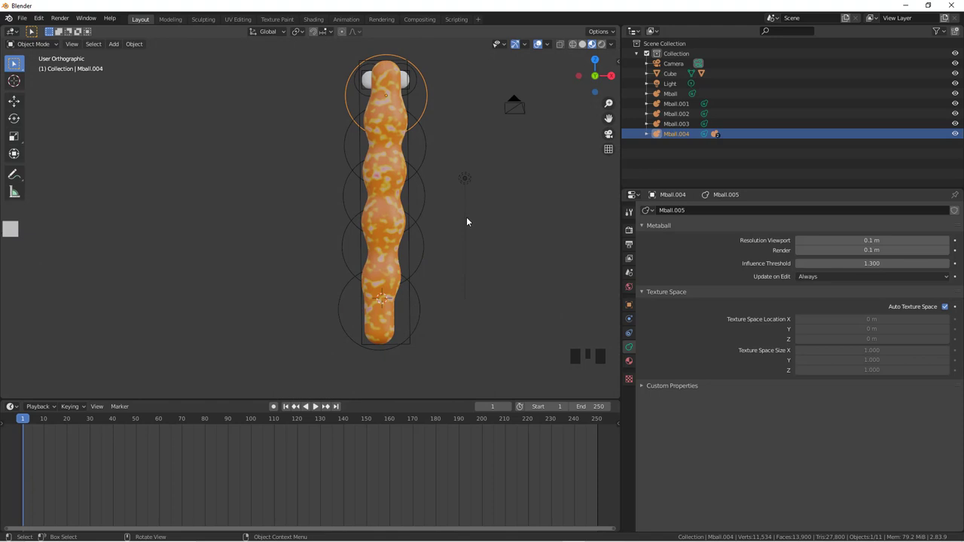
key("KP_1")
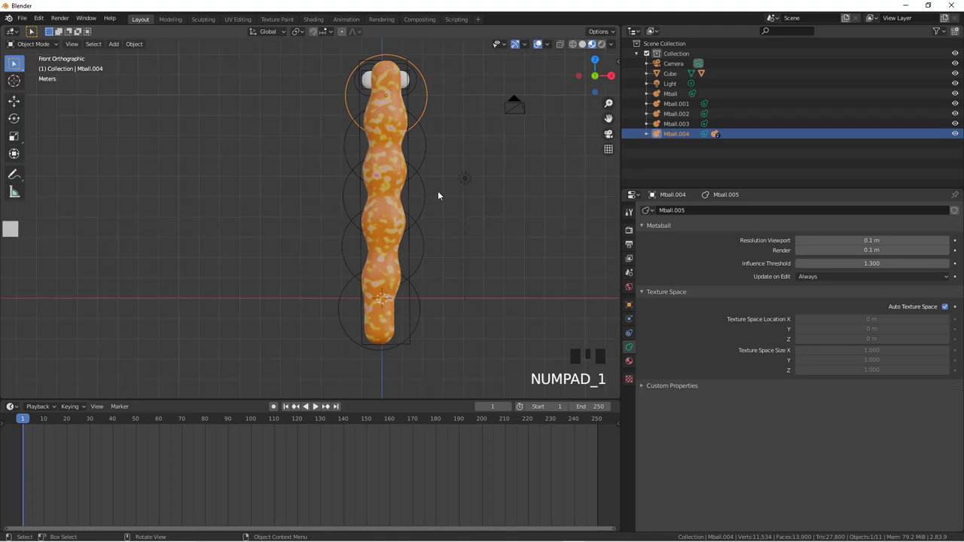